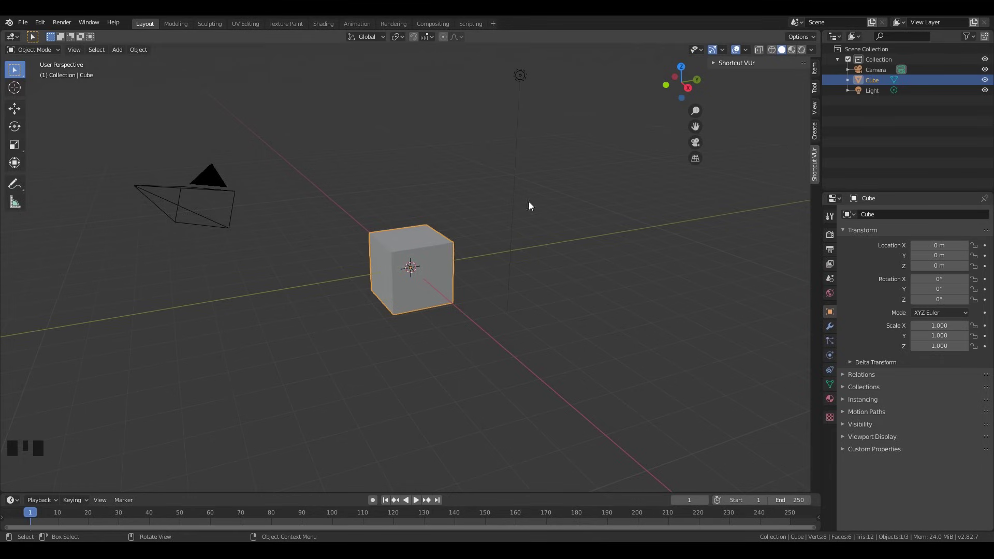
- Orbit and reposition the view around the default cube to inspect it from several sides
scroll(up, 3)
click(435, 237)
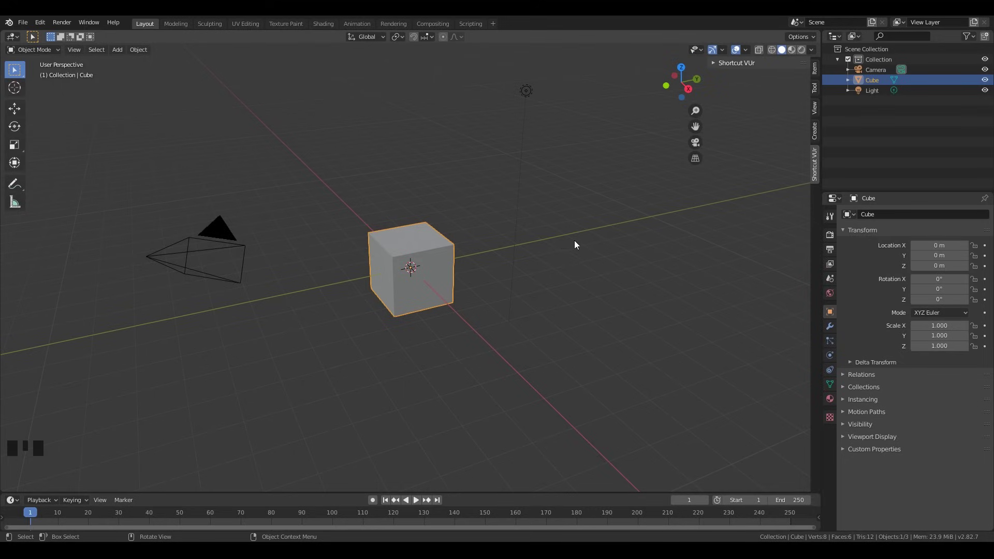
drag(601, 239, 417, 237)
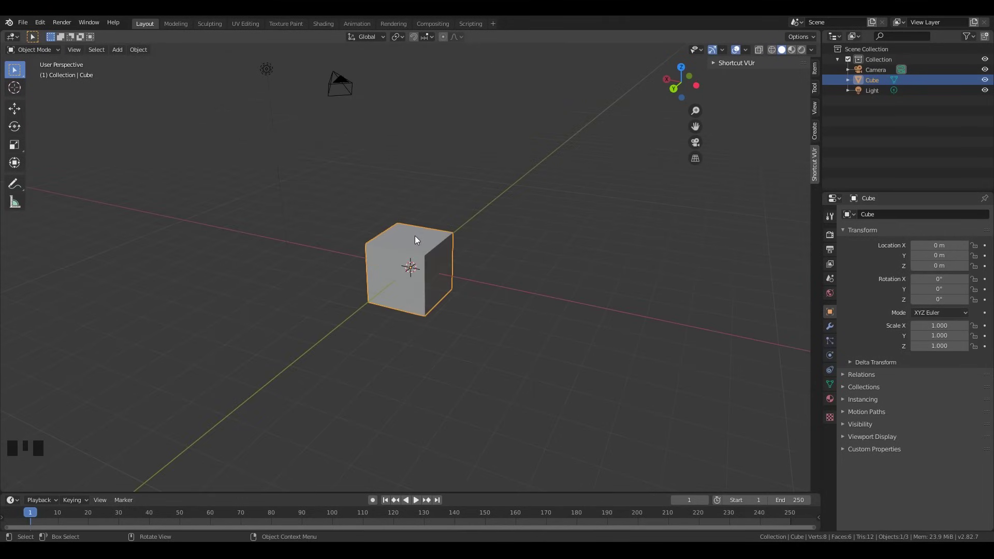
scroll(down, 3)
drag(503, 248, 490, 247)
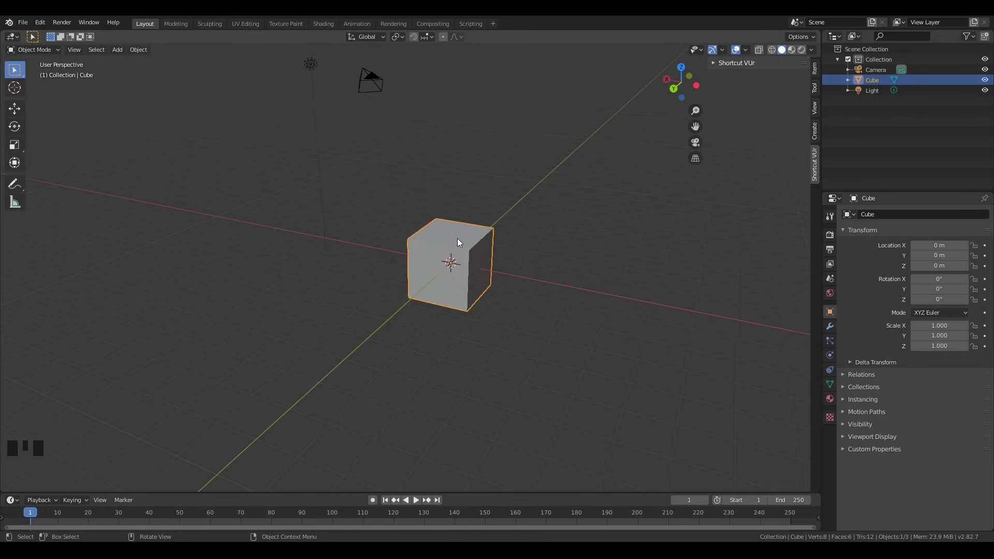
click(449, 233)
drag(579, 261, 574, 260)
click(464, 238)
click(563, 254)
click(472, 245)
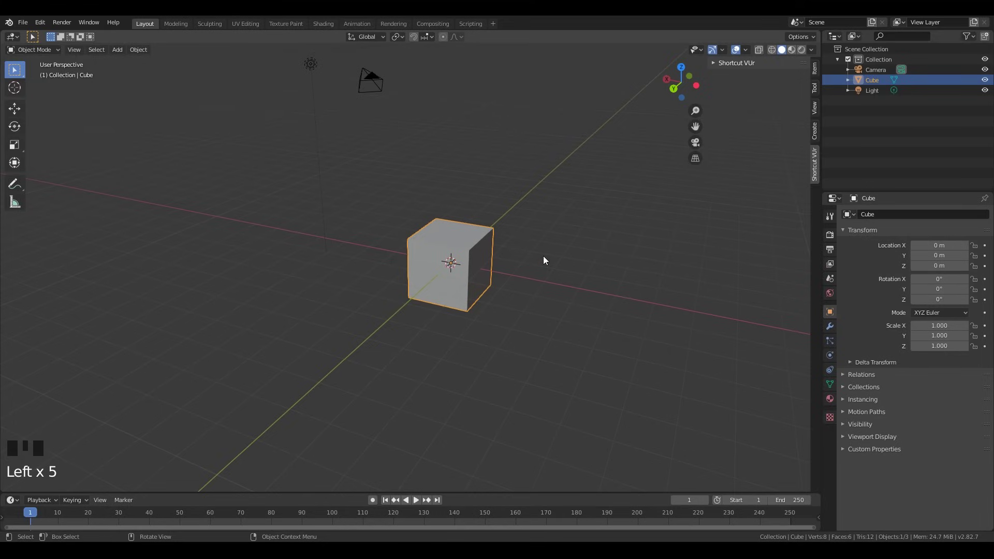
click(589, 254)
click(477, 242)
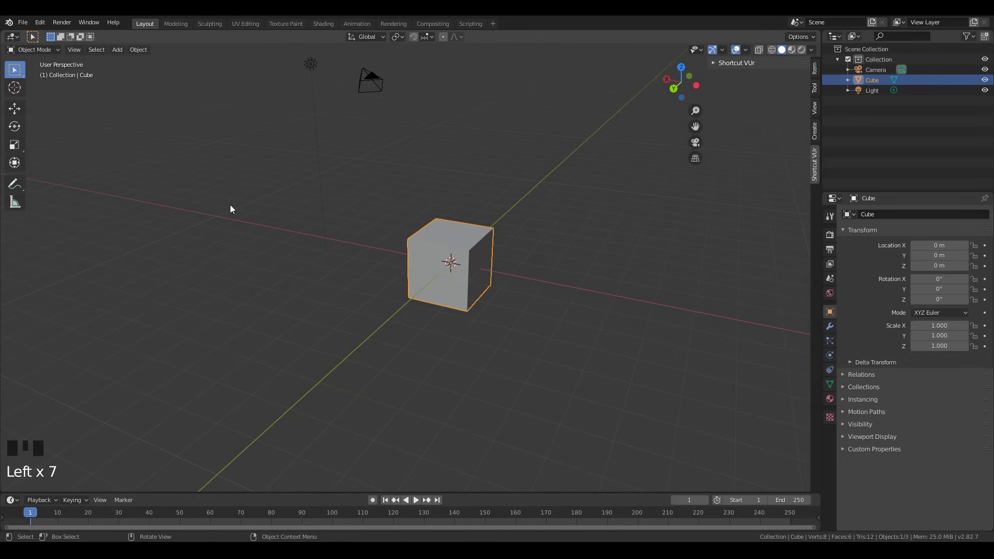
- Try the move, rotate and scale tools on the cube, undoing each change, and return to box select
drag(21, 108, 458, 226)
key(ctrl+z)
click(413, 257)
key(ctrl+z)
drag(14, 135, 483, 244)
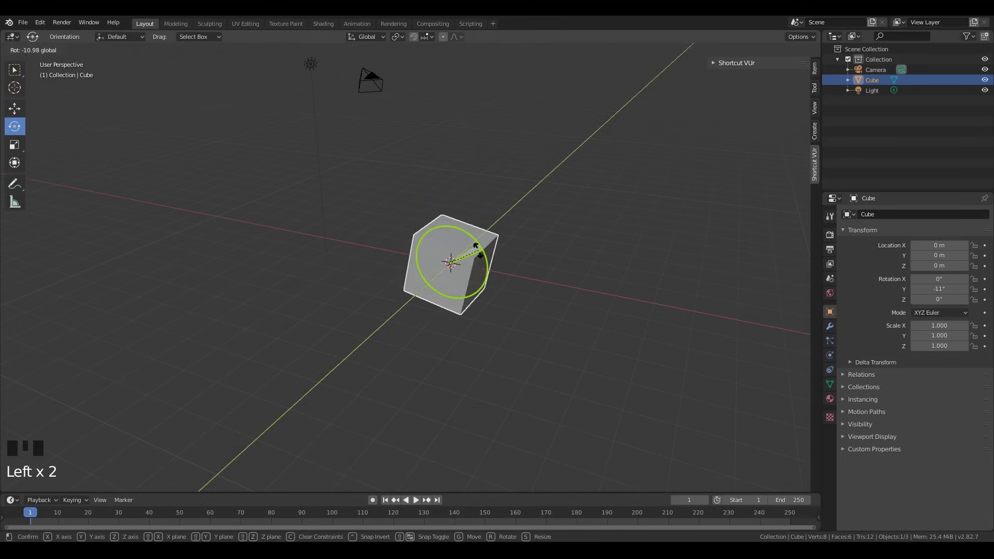
key(ctrl+z)
click(22, 153)
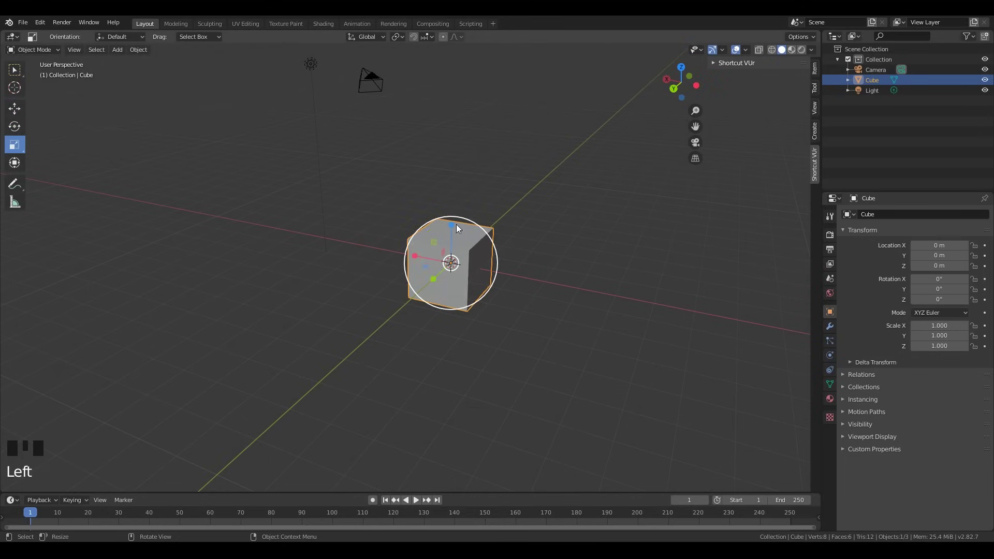
click(450, 226)
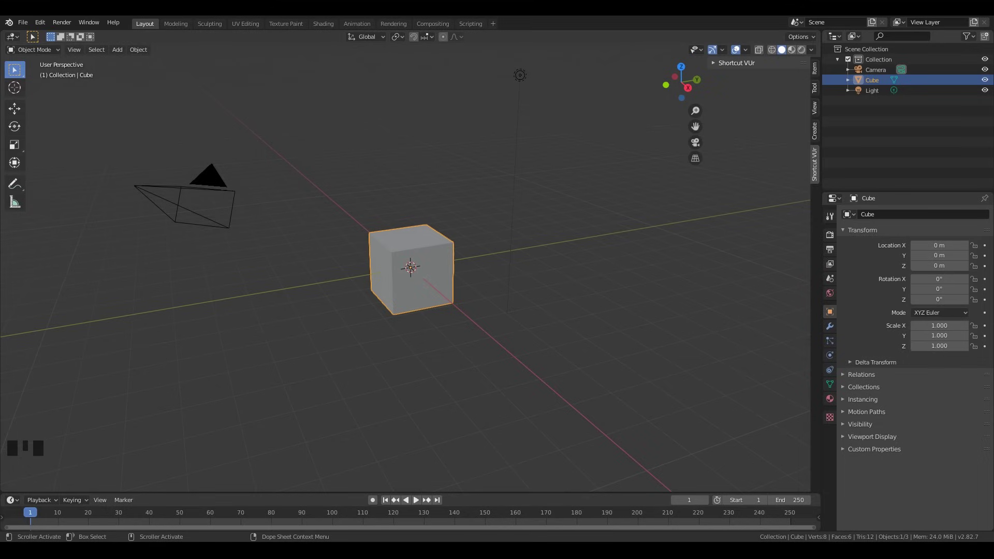
- Select the cube and smooth it with a level-2 Subdivision Surface modifier (Ctrl+2)
scroll(up, 3)
click(433, 237)
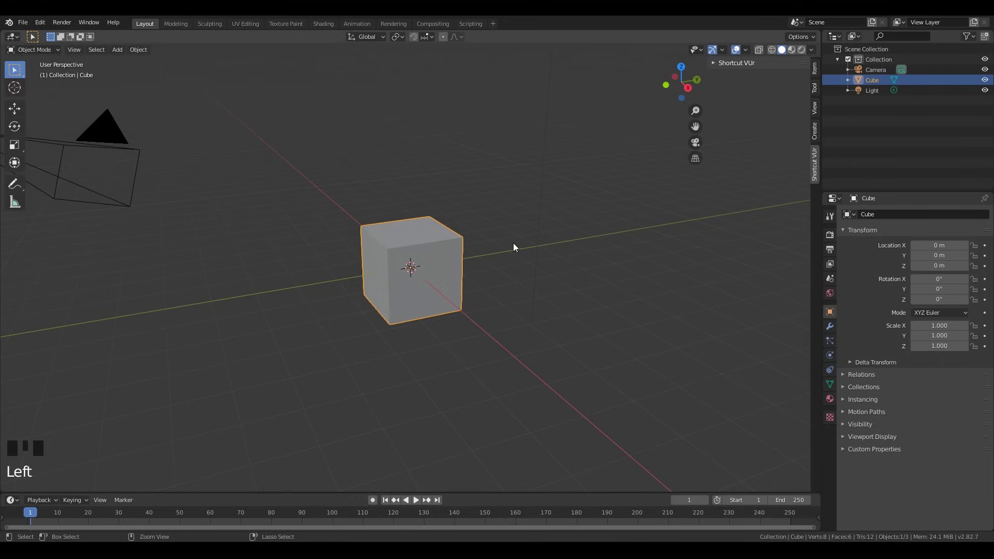
key(ctrl+2)
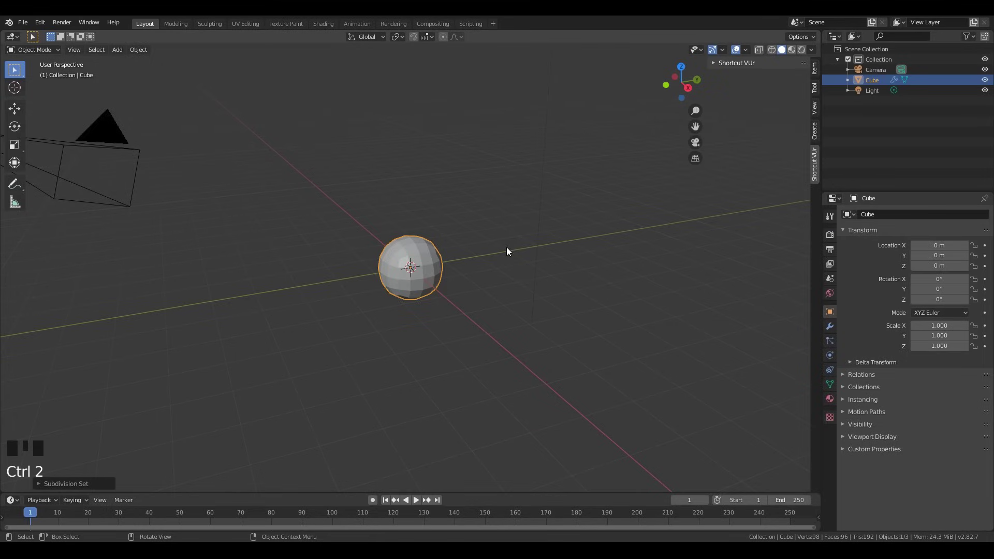
- Enter Edit Mode in front view and raise the top face along Z into a tall egg shape
scroll(up, 3)
drag(501, 249, 489, 203)
key(KP_1)
key(Tab)
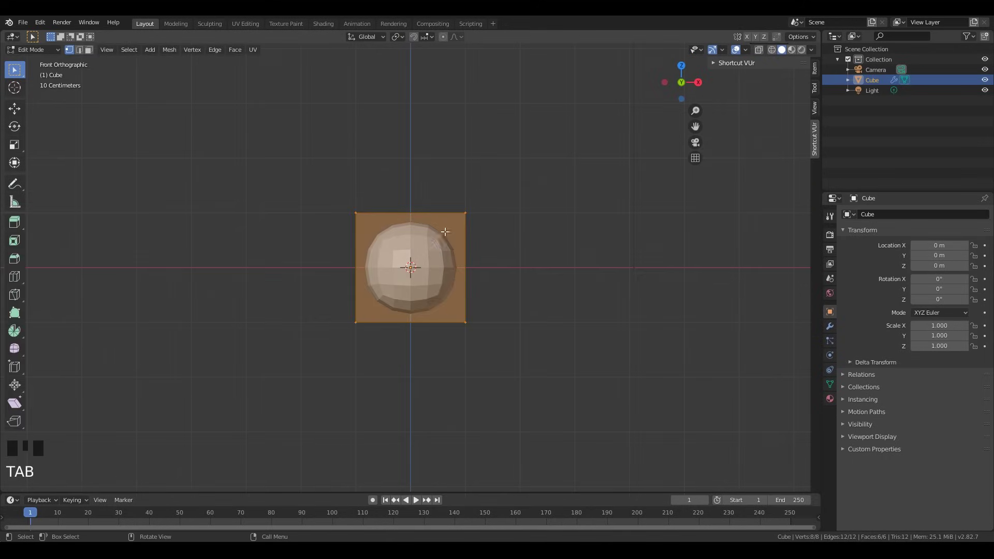
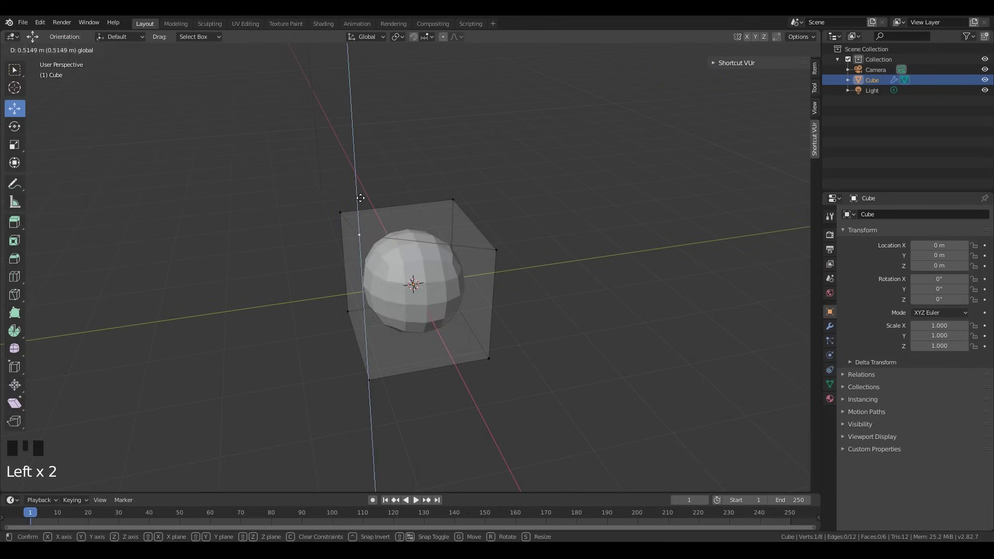
key(ctrl+z)
key(2)
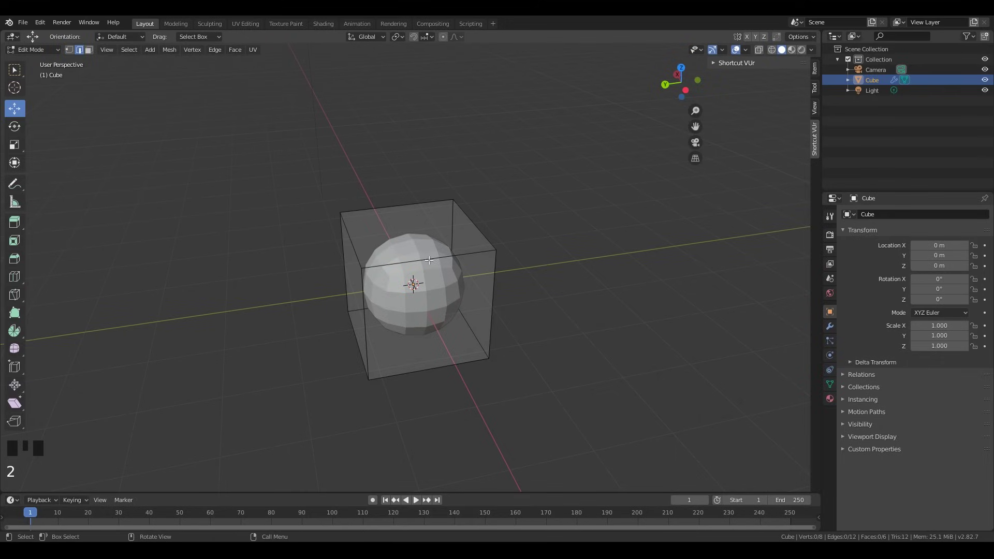
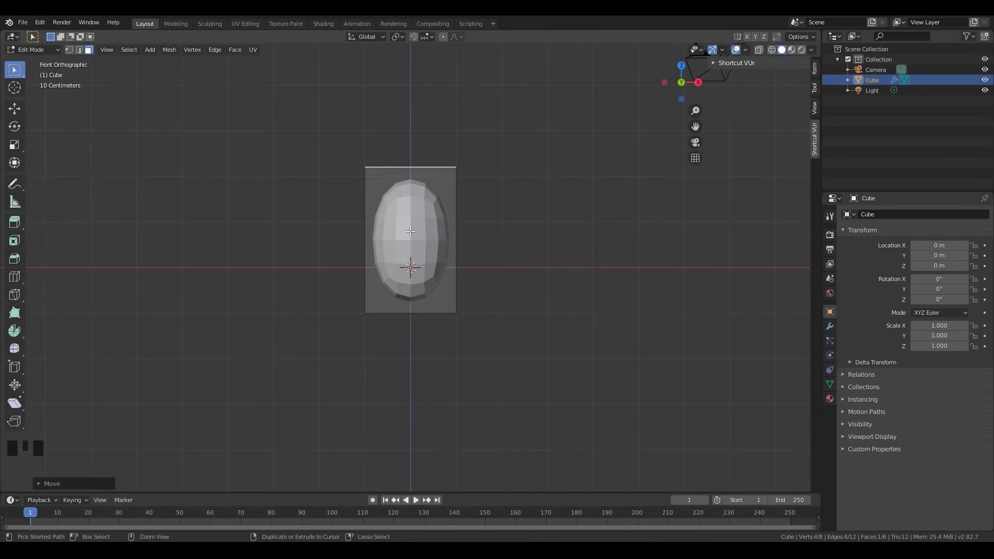
- Start a horizontal loop cut around the stretched body with Ctrl+R
key(ctrl+r)
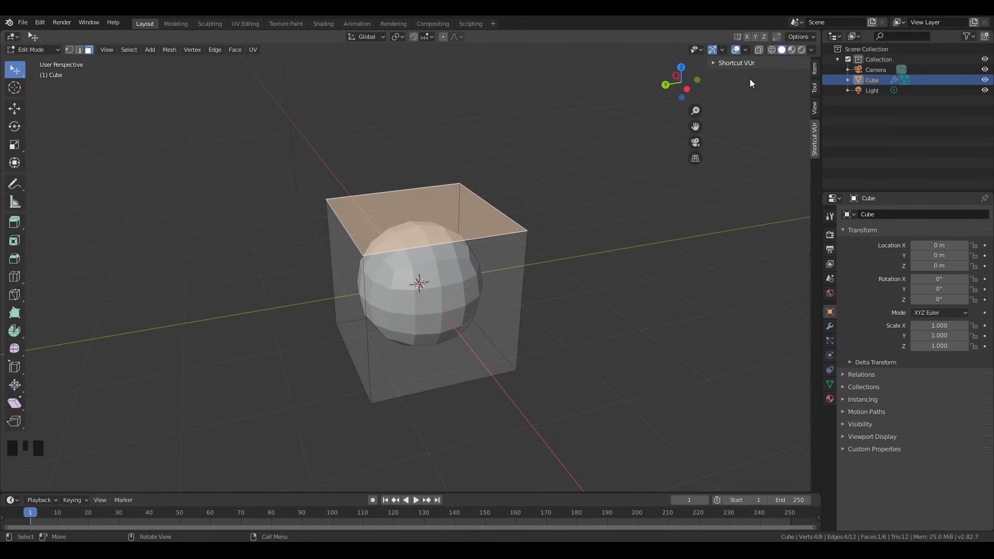
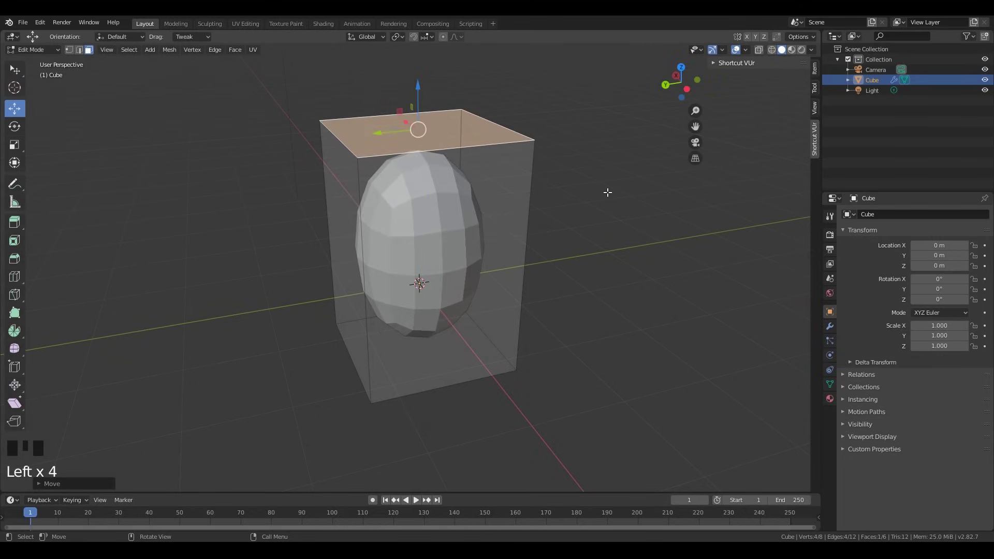
key(ctrl+r)
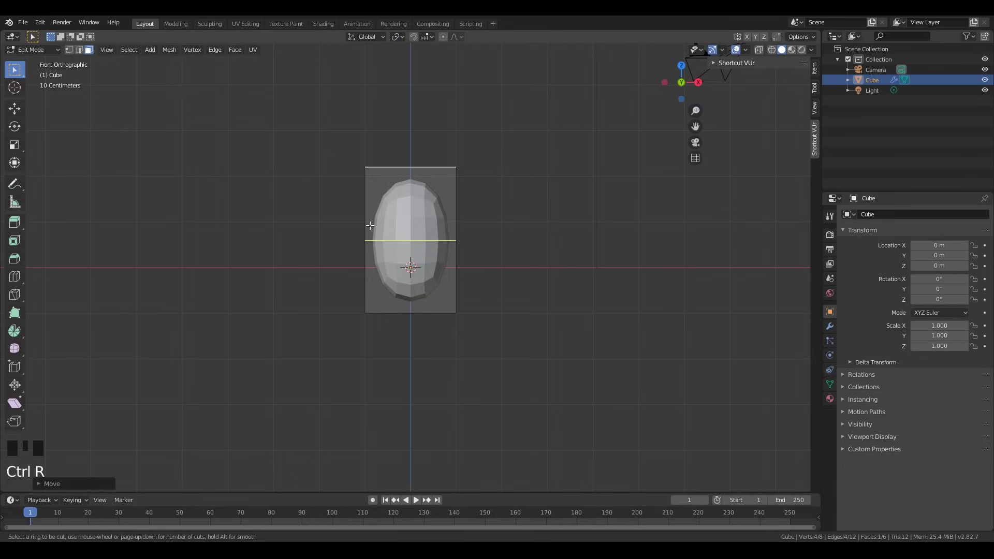
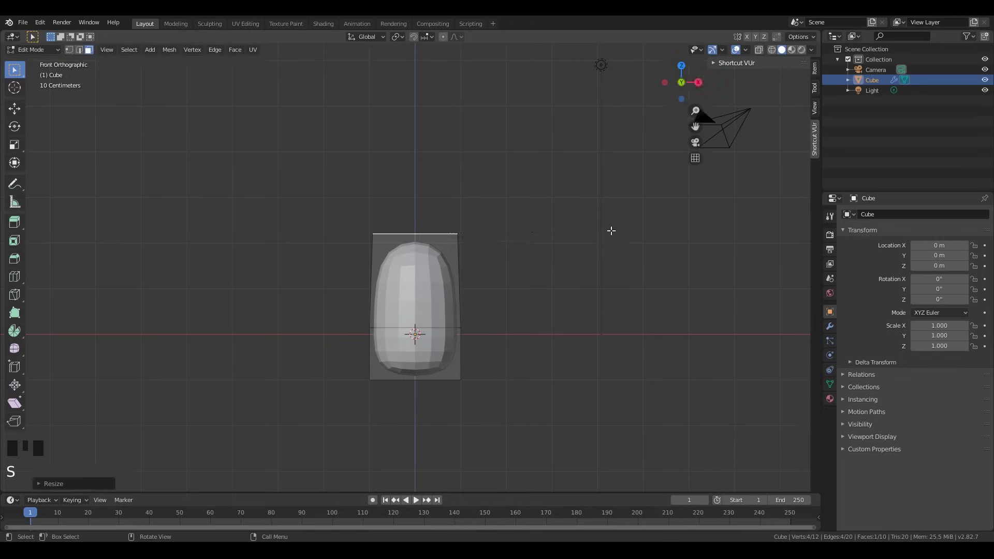
- Back in Object Mode, raise the Subdivision Surface viewport and render levels to 3
click(833, 328)
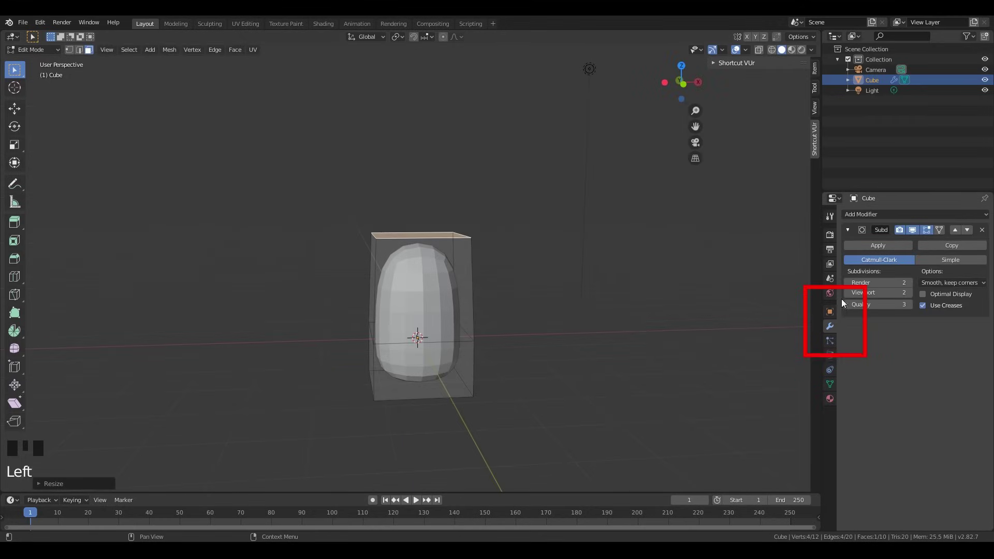
key(Tab)
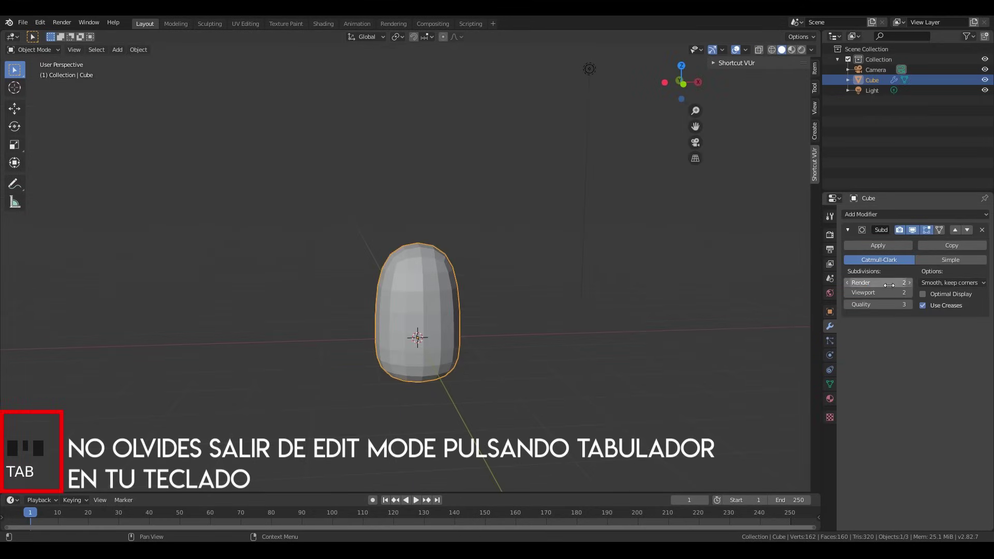
click(909, 295)
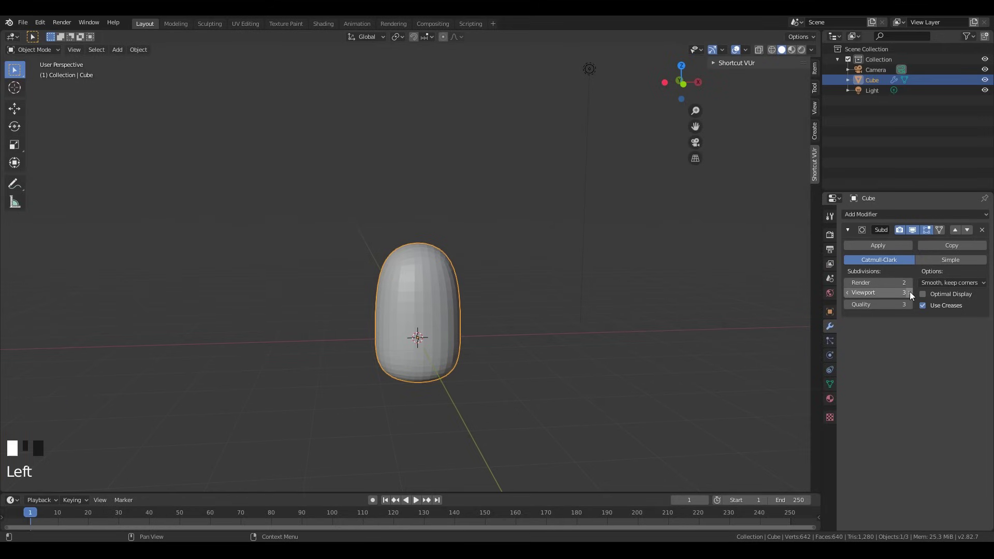
click(909, 286)
scroll(down, 3)
drag(506, 277, 491, 285)
drag(482, 232, 482, 232)
- Add a cylinder, shrink it and move it below the body as a leg, then enter Edit Mode
key(shift+a)
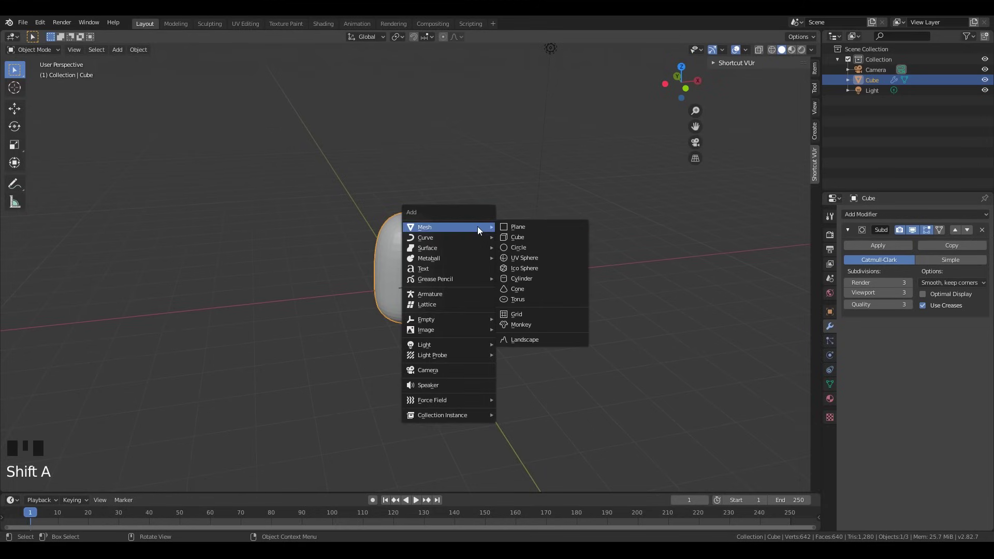
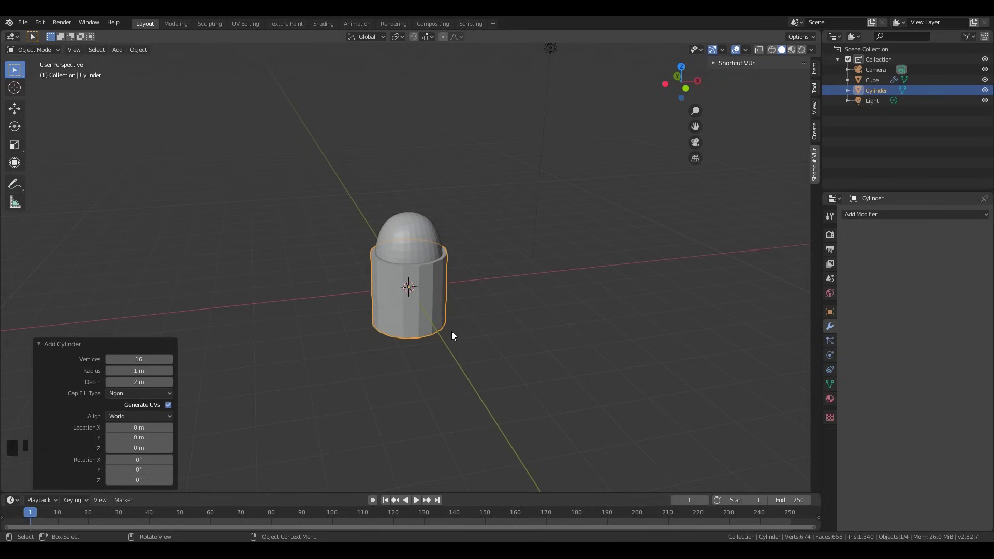
drag(442, 324, 439, 308)
key(KP_1)
key(s)
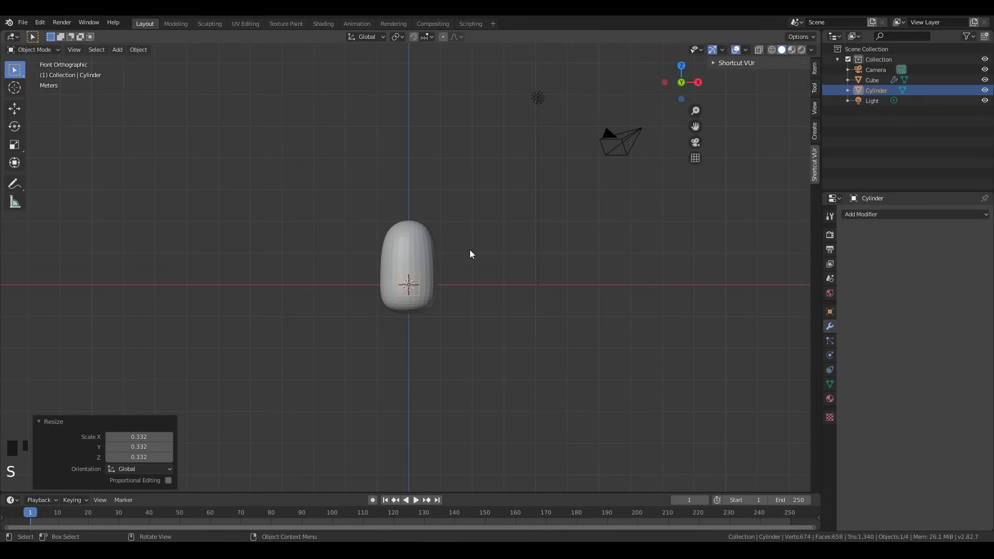
key(g)
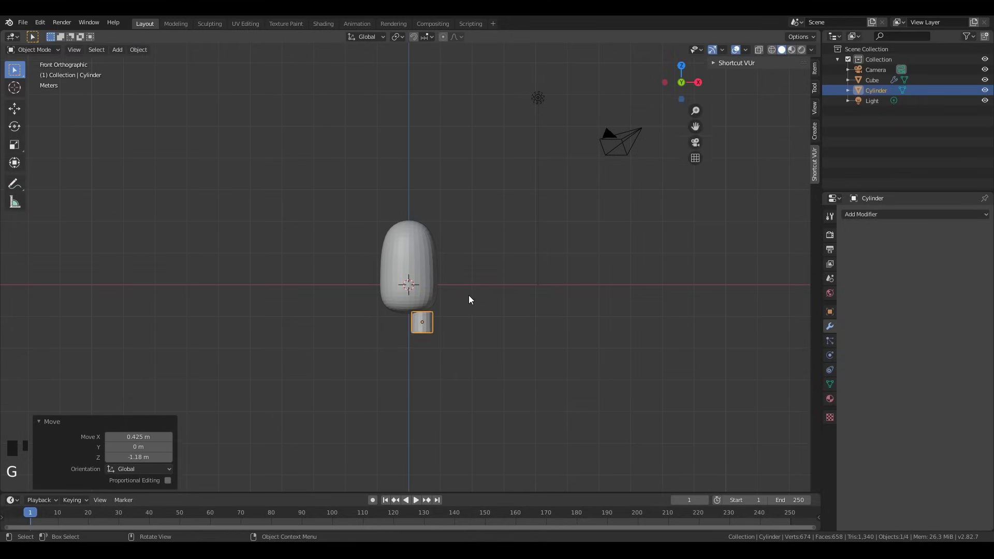
middle_click(473, 311)
key(Tab)
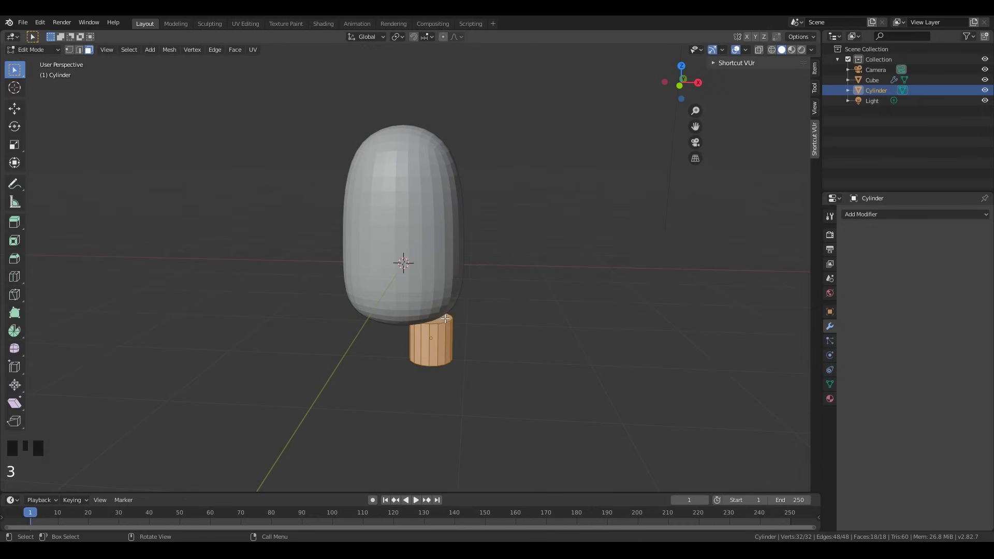
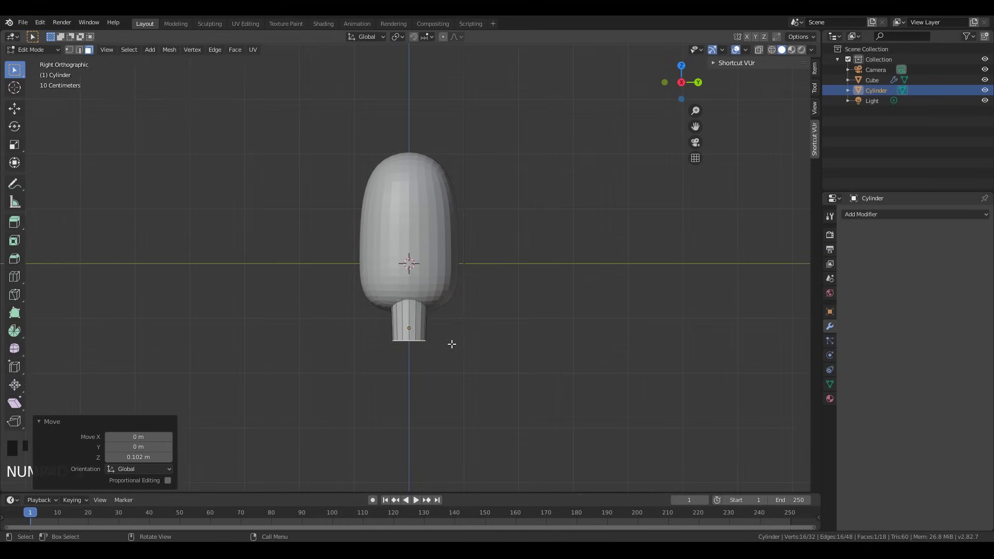
- Resize the leg and widen its top vertices outward in side view
key(Tab)
key(g)
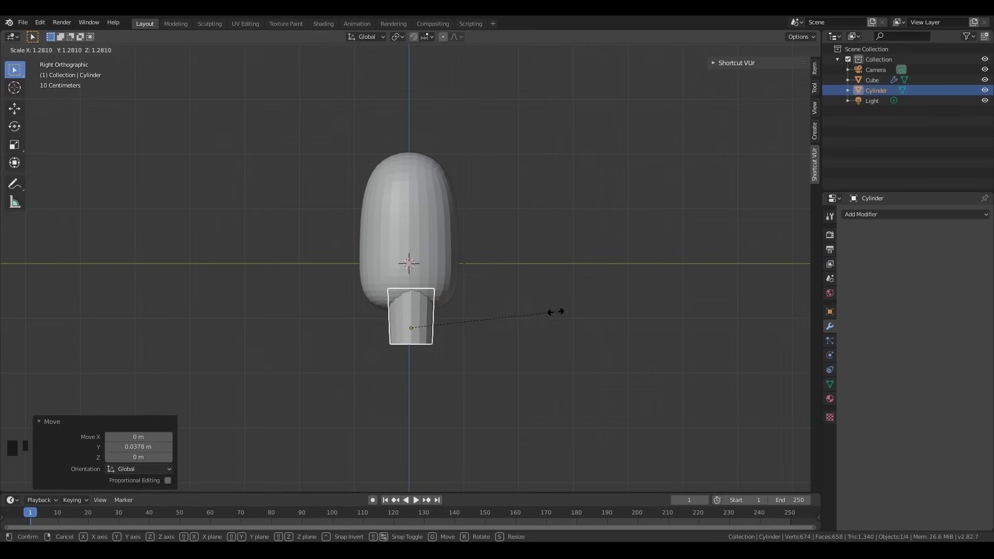
key(s)
drag(488, 337, 467, 306)
key(KP_3)
drag(428, 328, 415, 365)
key(Tab)
key(KP_3)
key(s)
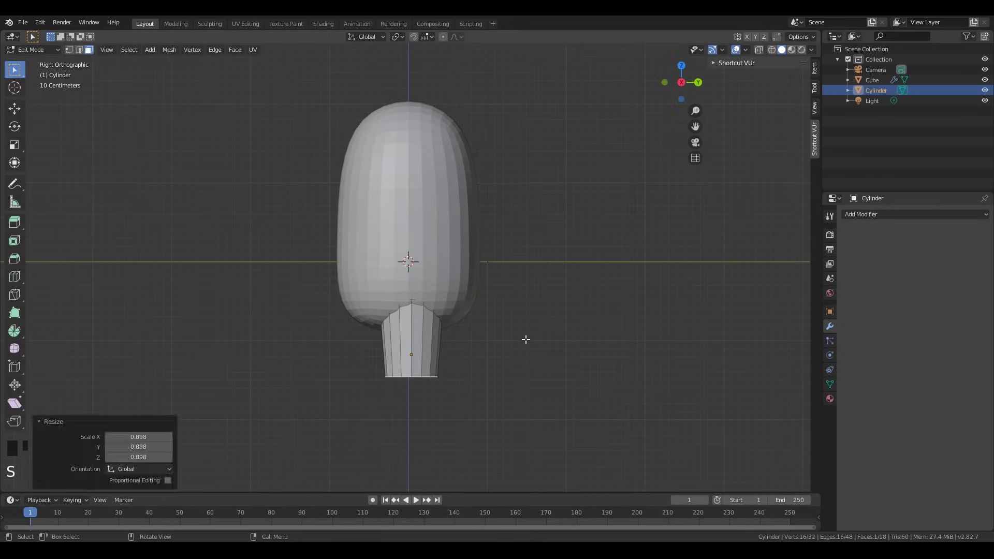
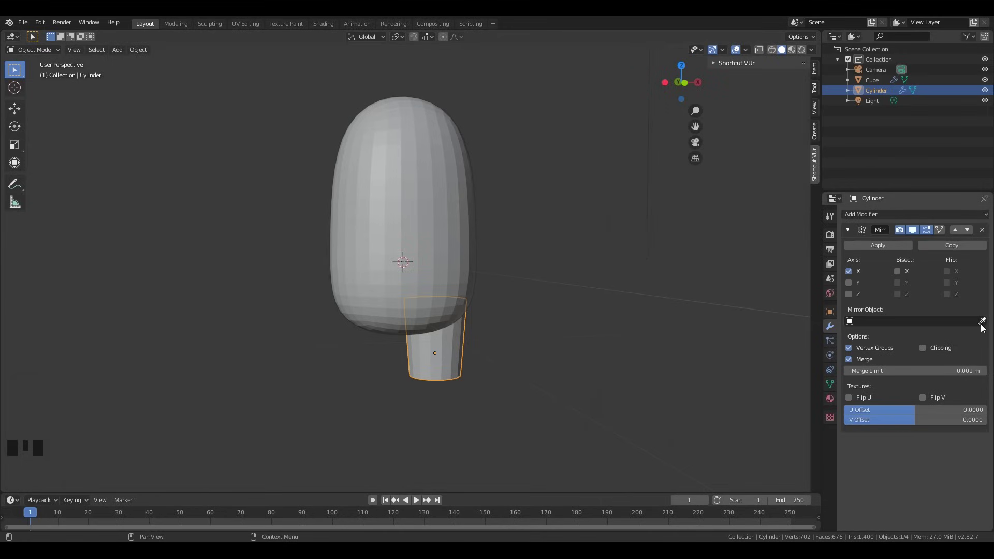
- Mirror the leg across X using the Cube body as mirror object, then select the body
click(985, 325)
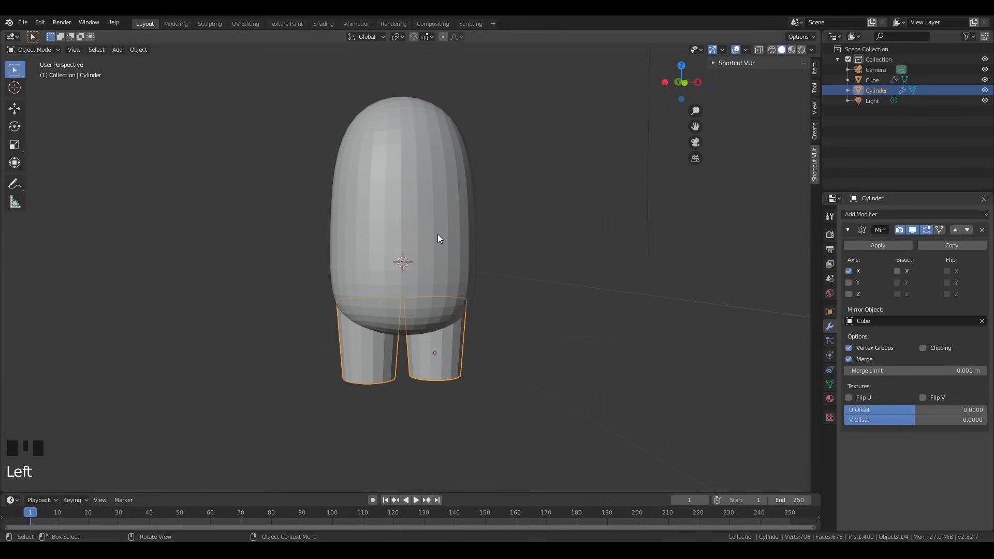
key(KP_1)
scroll(up, 3)
drag(457, 271, 422, 169)
click(422, 169)
- Edit the body mesh, select all and scale it broader and deeper in side and front views
key(Tab)
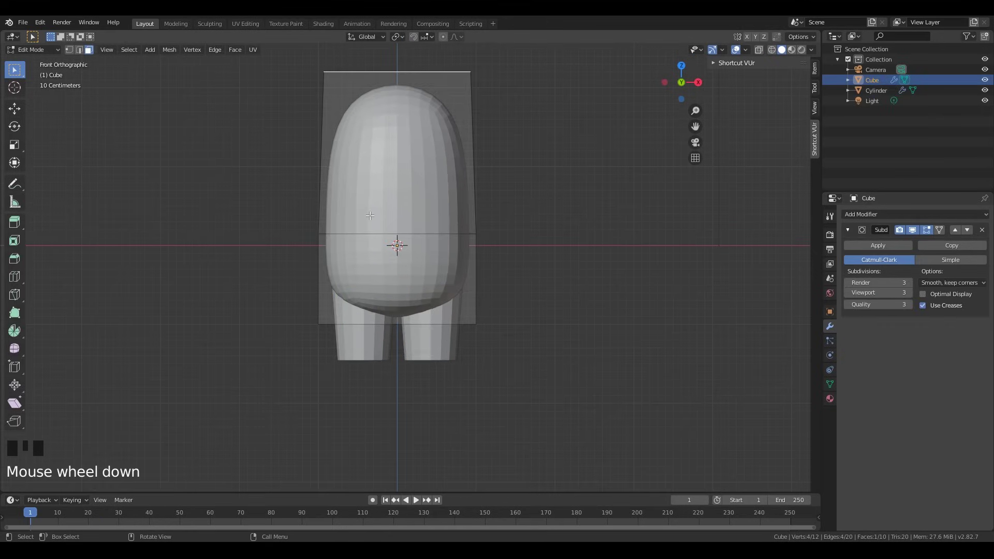
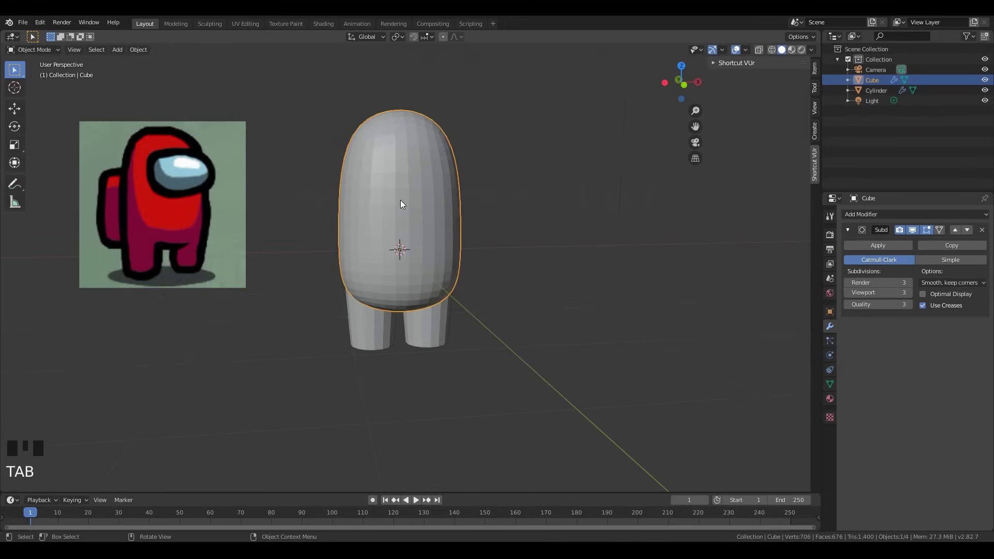
key(Tab)
key(a)
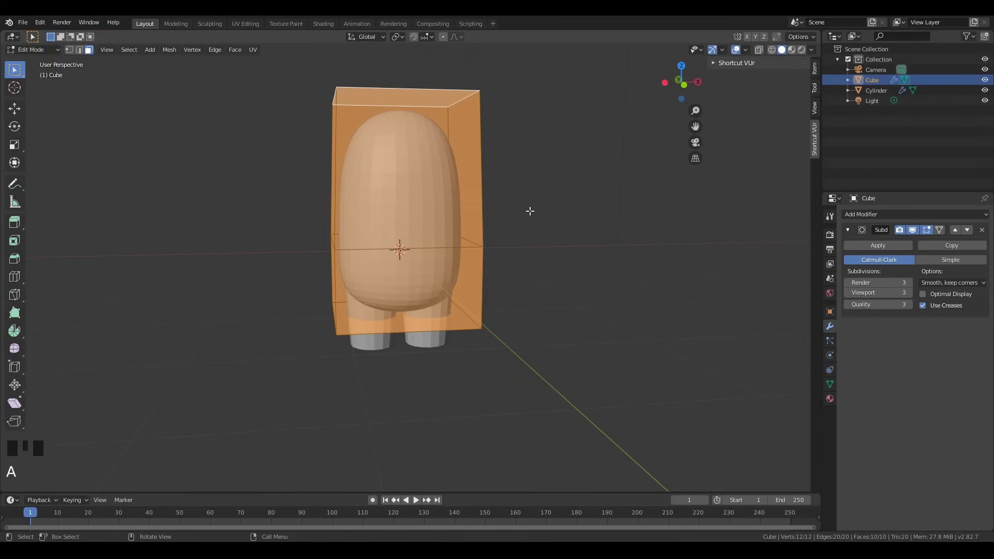
key(s)
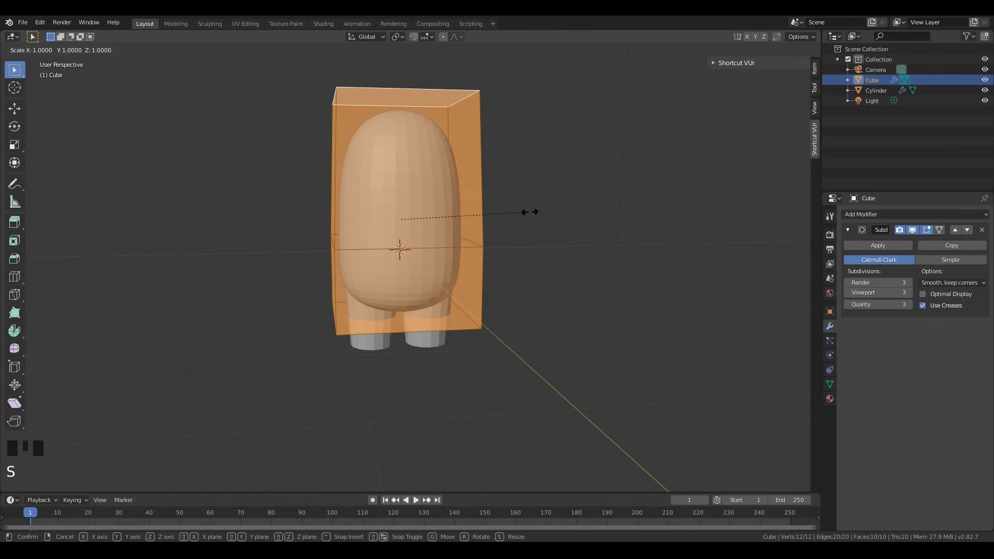
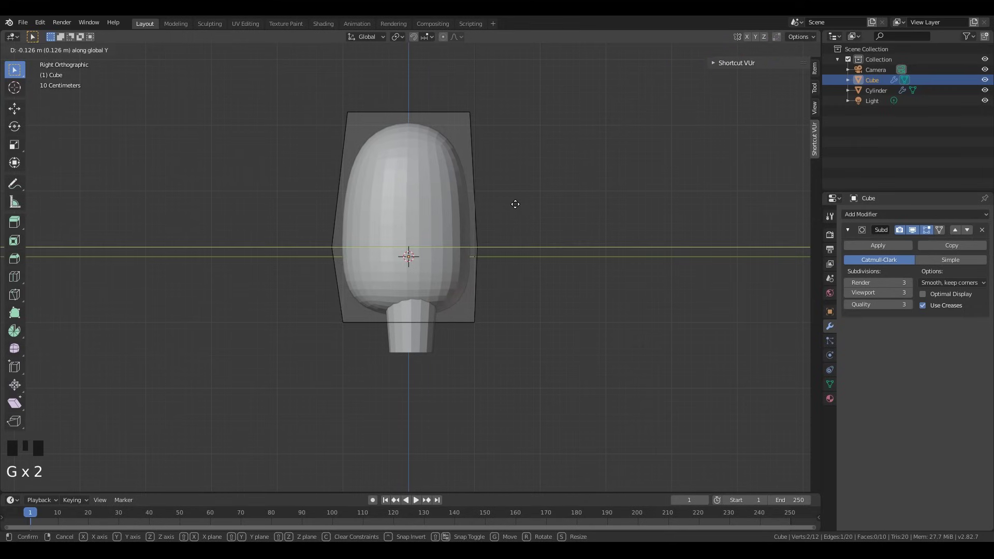
key(KP_3)
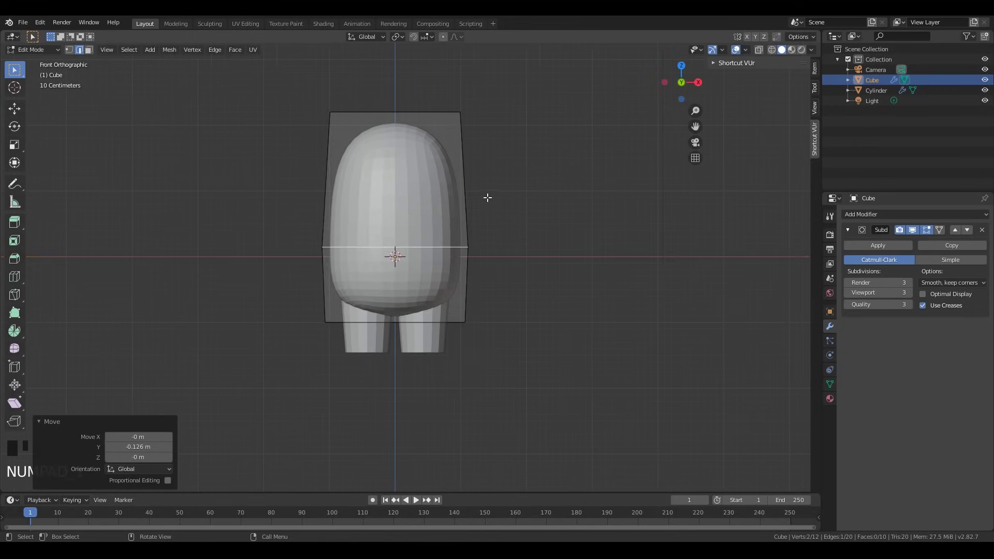
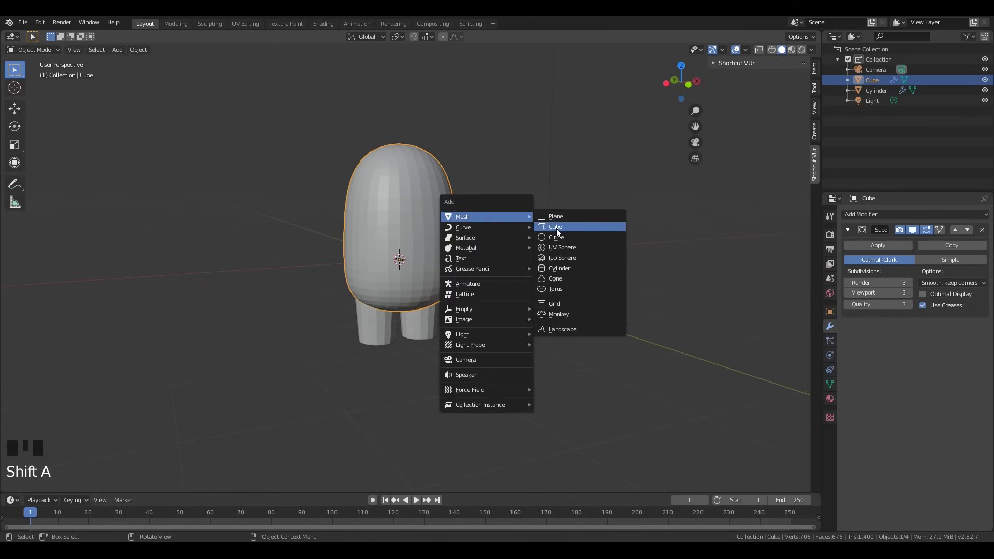
- Add a visor cube, shrink it, move it up onto the front of the head and stretch it sideways
key(KP_3)
key(g)
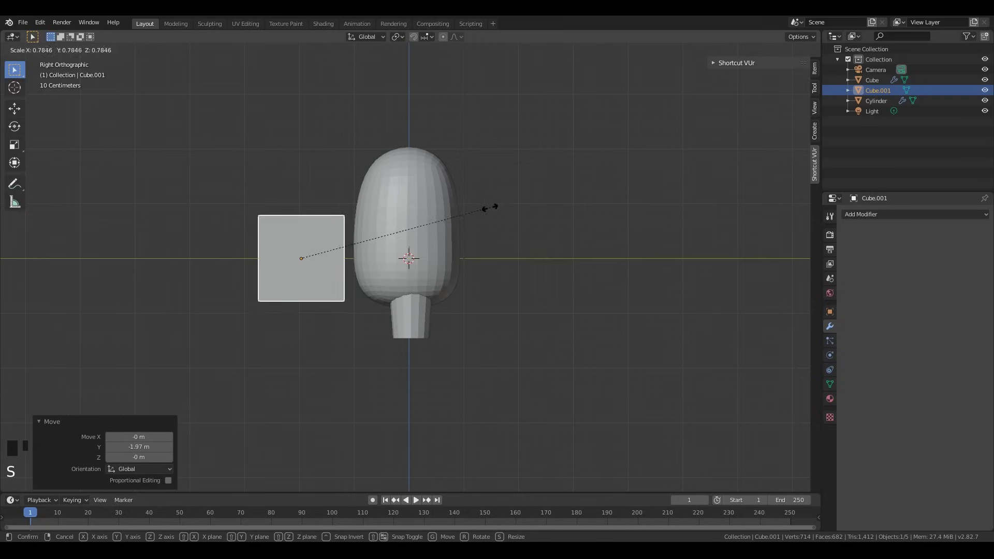
key(g)
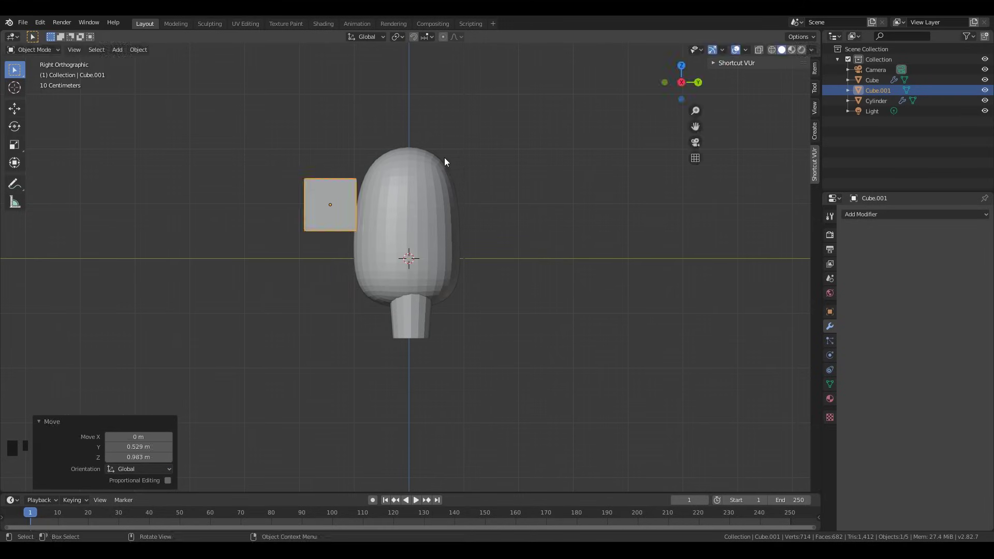
key(Tab)
scroll(up, 3)
key(s)
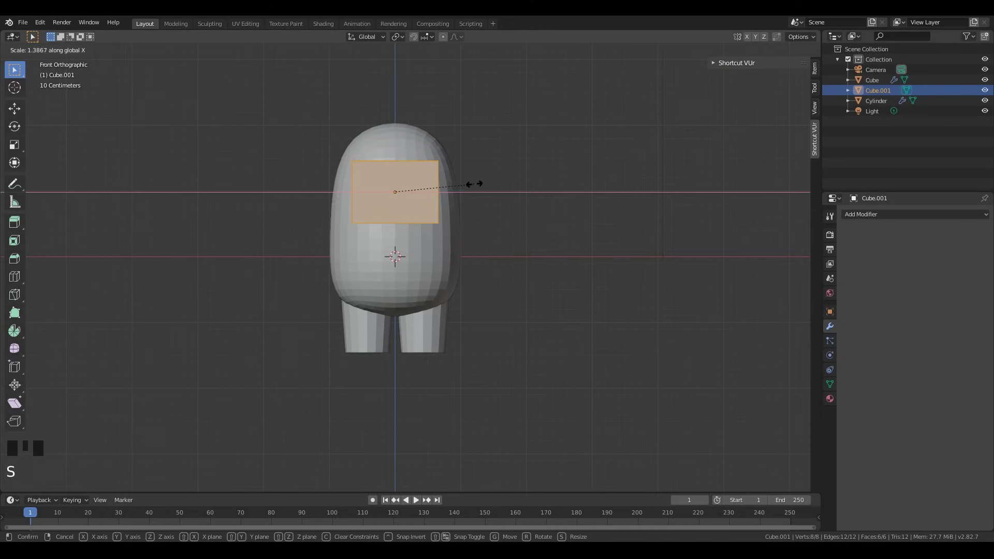
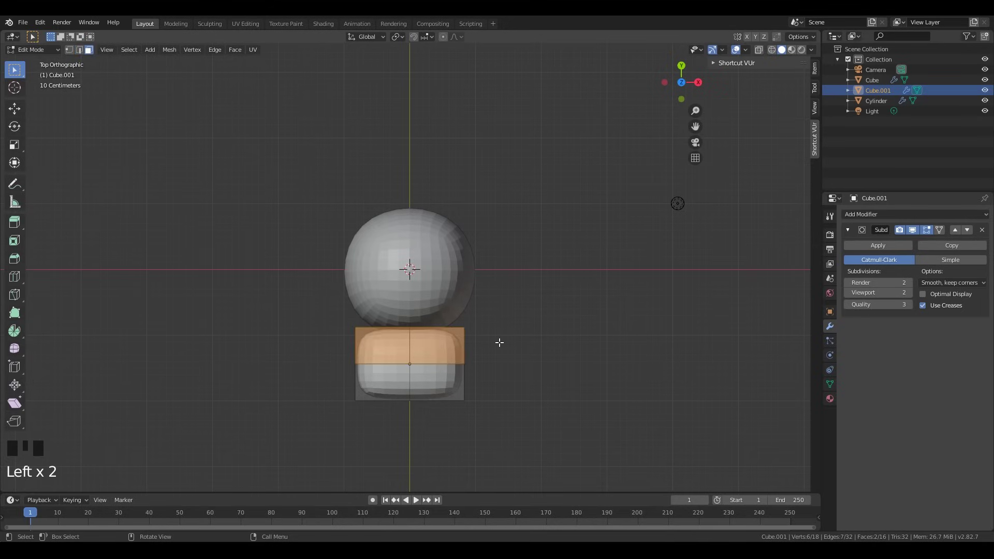
- Delete the visor's back vertices and check the crewmate from the front
key(Delete)
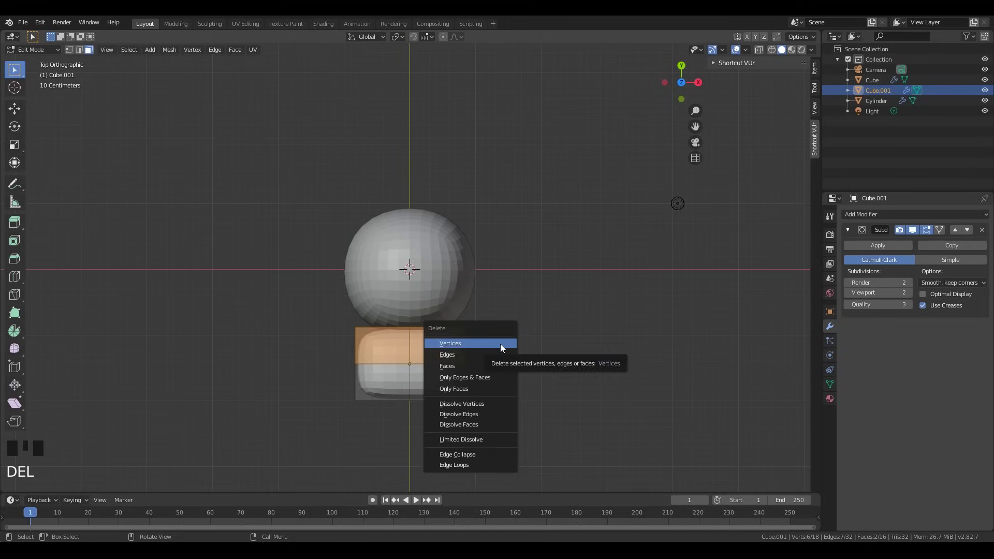
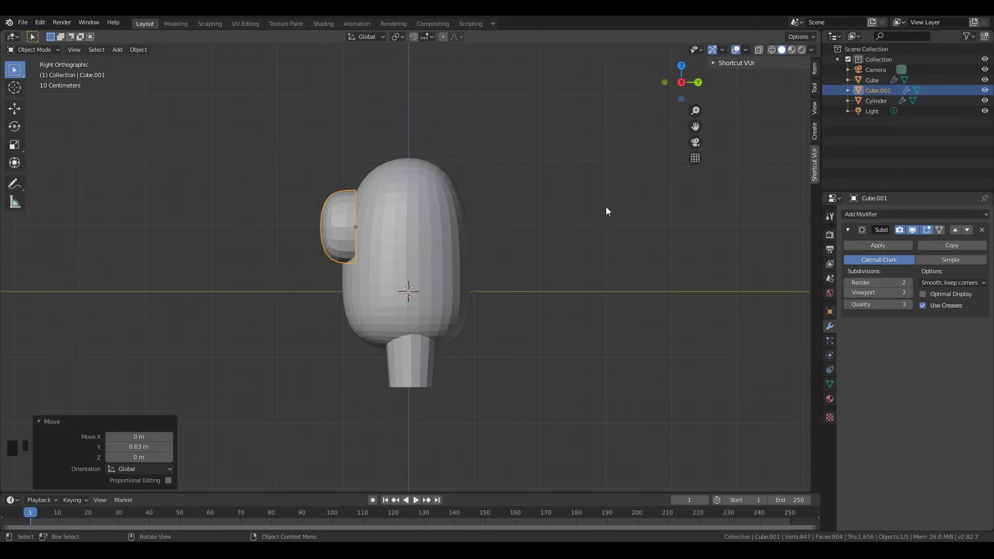
key(g)
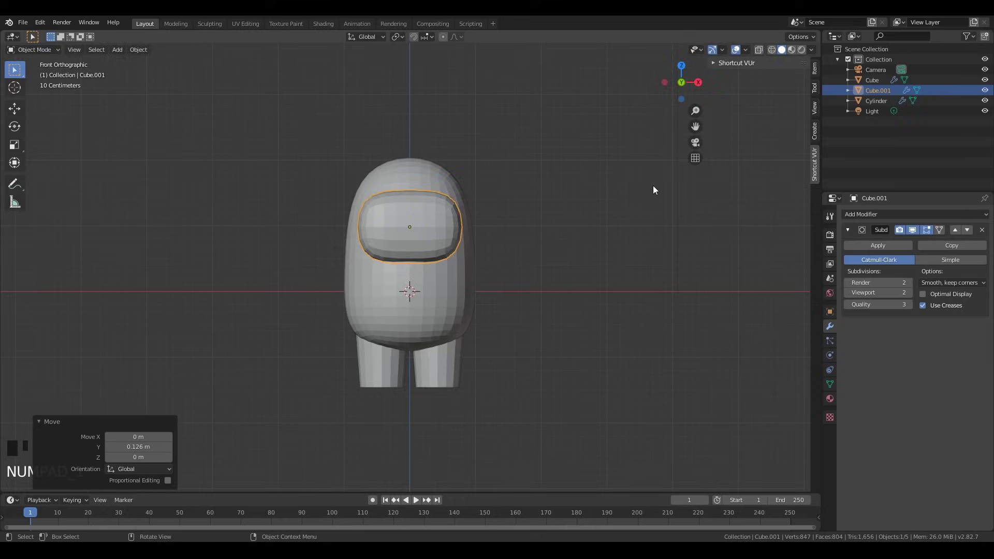
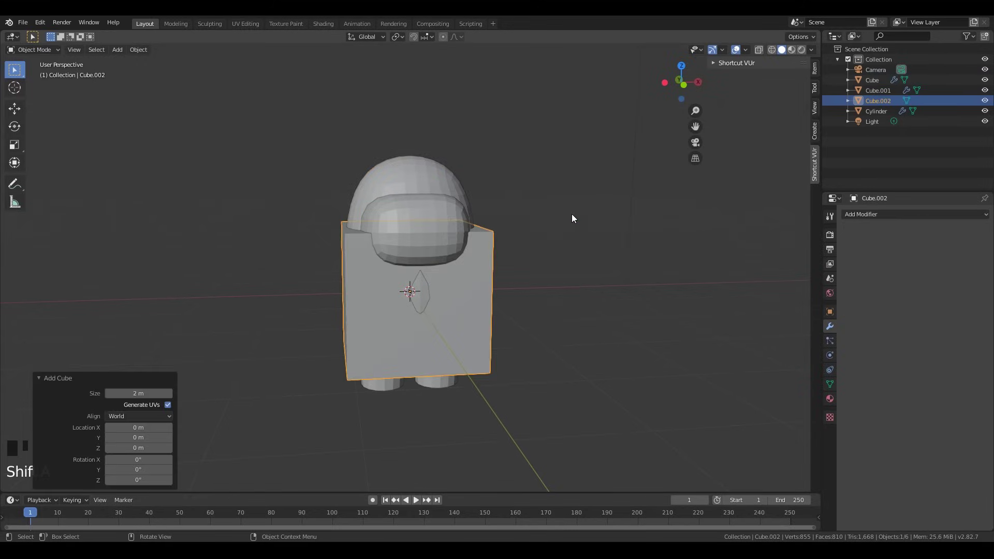
- Move a cube behind the body, subdivide it with Ctrl+2 and add loop cuts for a boxy backpack
key(g)
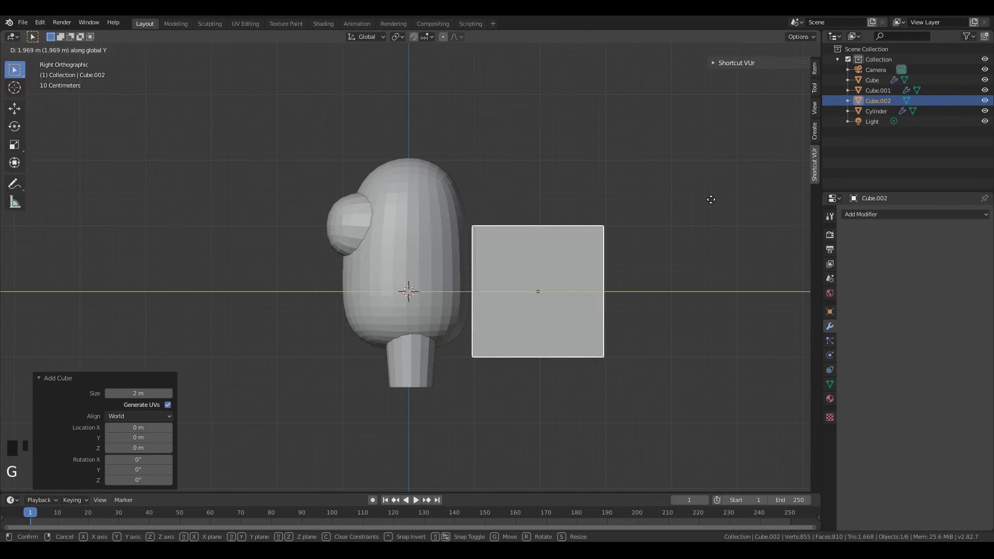
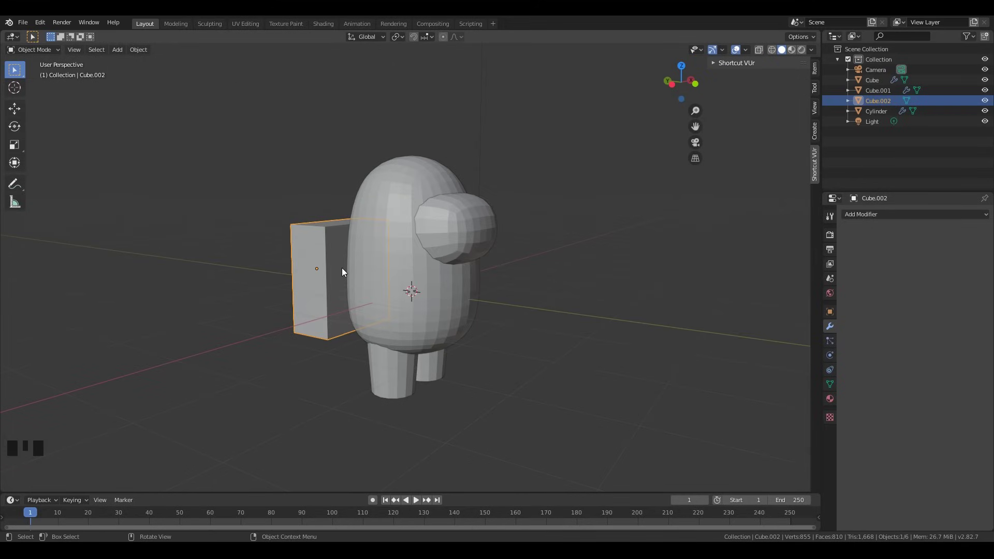
key(ctrl+2)
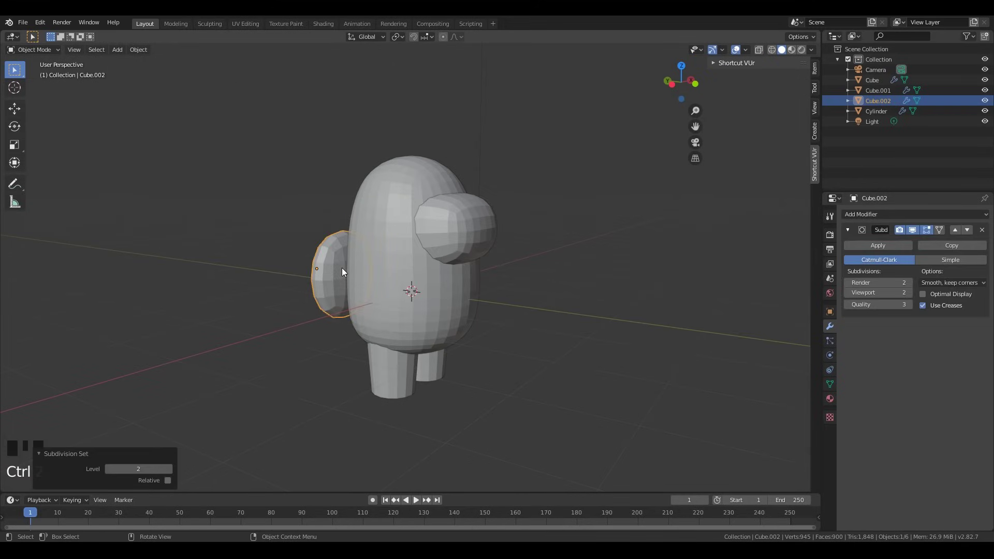
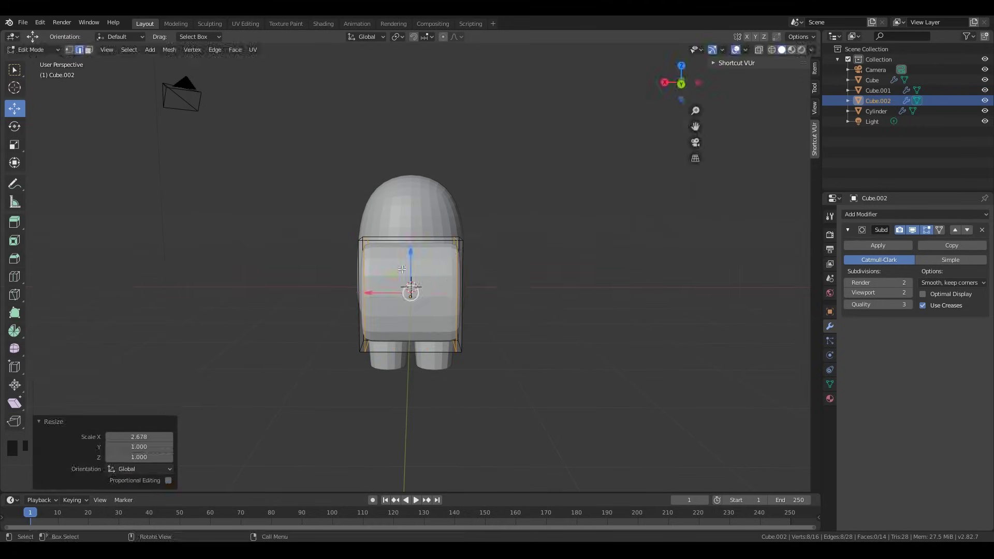
key(ctrl+r)
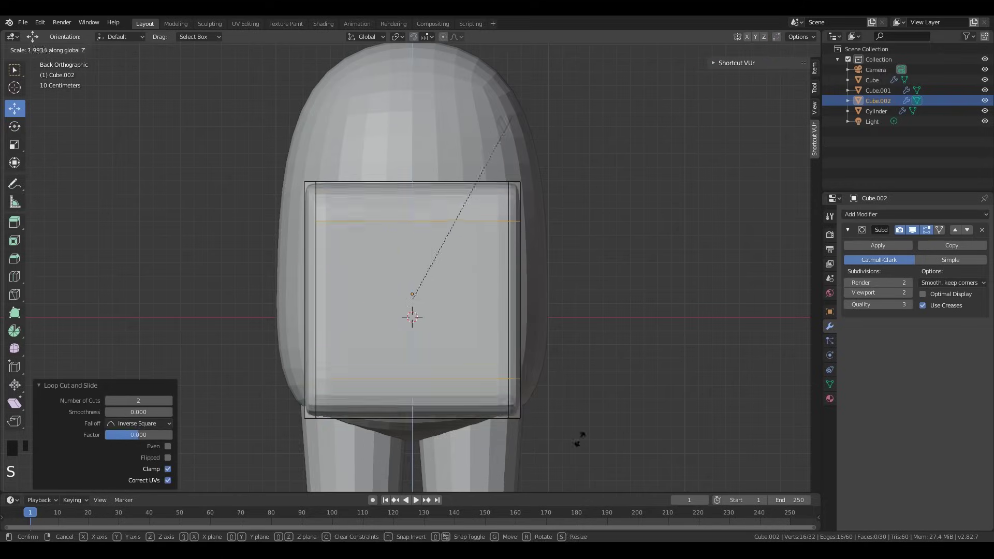
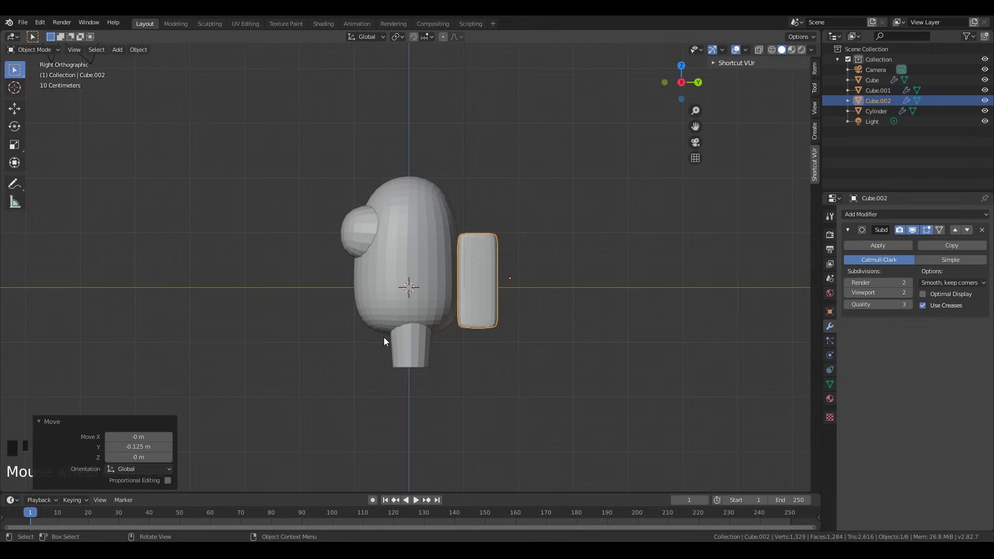
- Orbit around the crewmate and select the mirrored leg cylinder
drag(397, 343, 416, 224)
click(417, 223)
drag(355, 303, 403, 232)
drag(403, 233, 441, 260)
click(440, 261)
drag(440, 261, 348, 321)
scroll(up, 3)
drag(505, 330, 449, 315)
click(449, 315)
drag(450, 319, 335, 290)
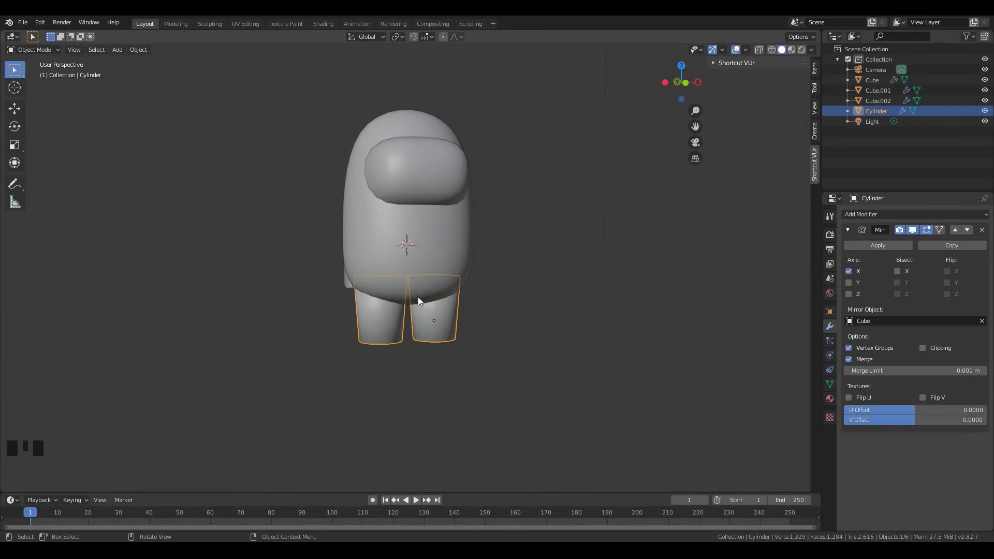
- In Edit Mode, select the leg's open bottom, inset it and merge the ring at centre (Alt+M)
key(ctrl+z)
middle_click(470, 316)
scroll(up, 3)
drag(479, 327, 468, 293)
click(468, 293)
middle_click(457, 292)
key(Tab)
key(Delete)
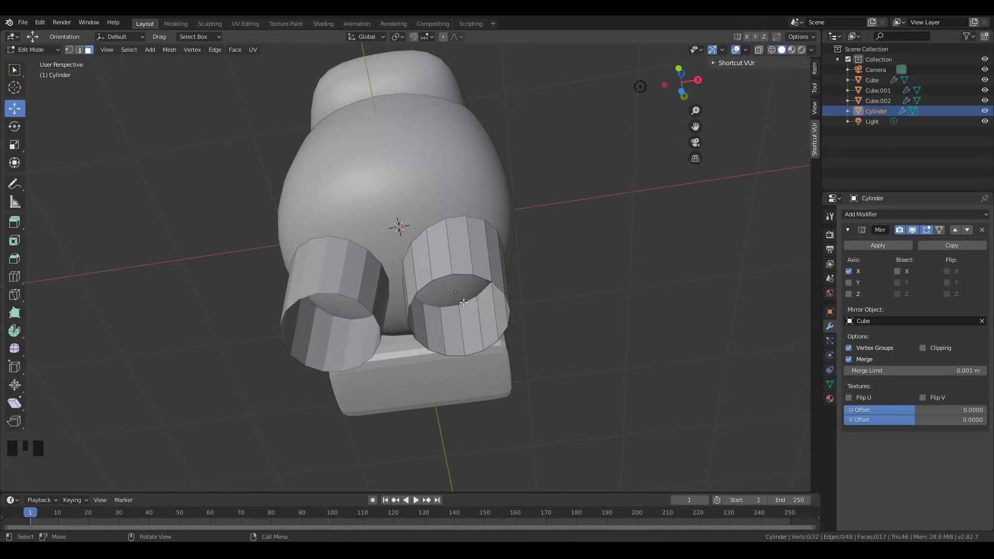
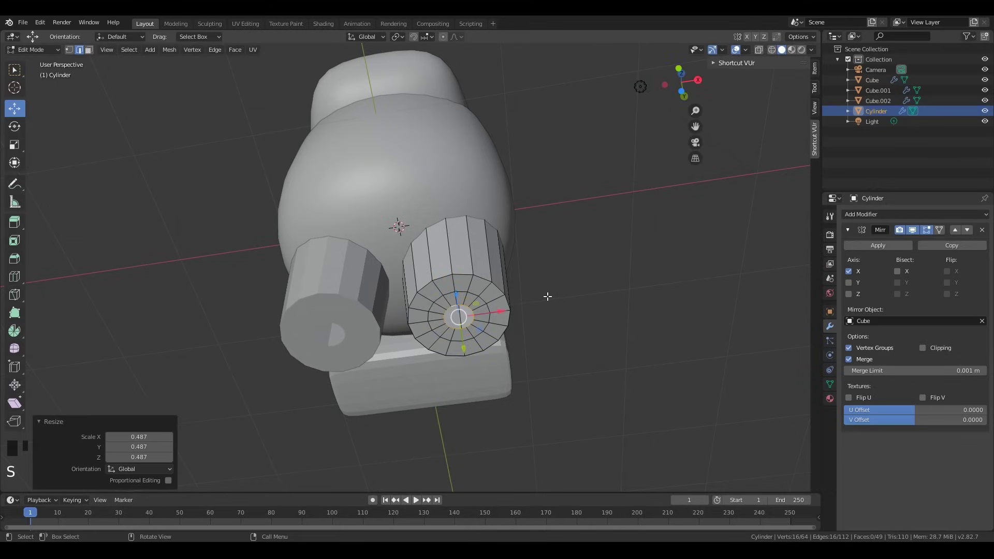
key(alt+m)
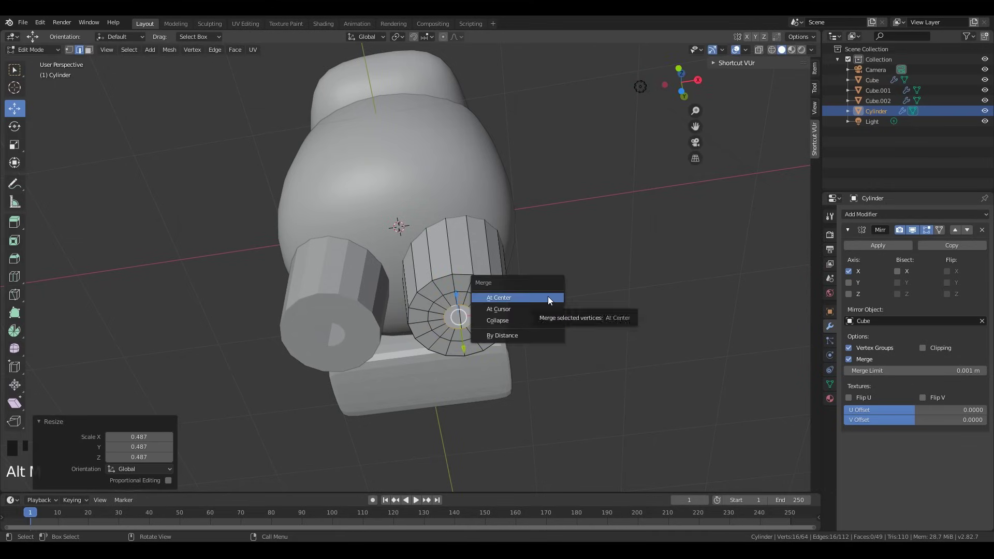
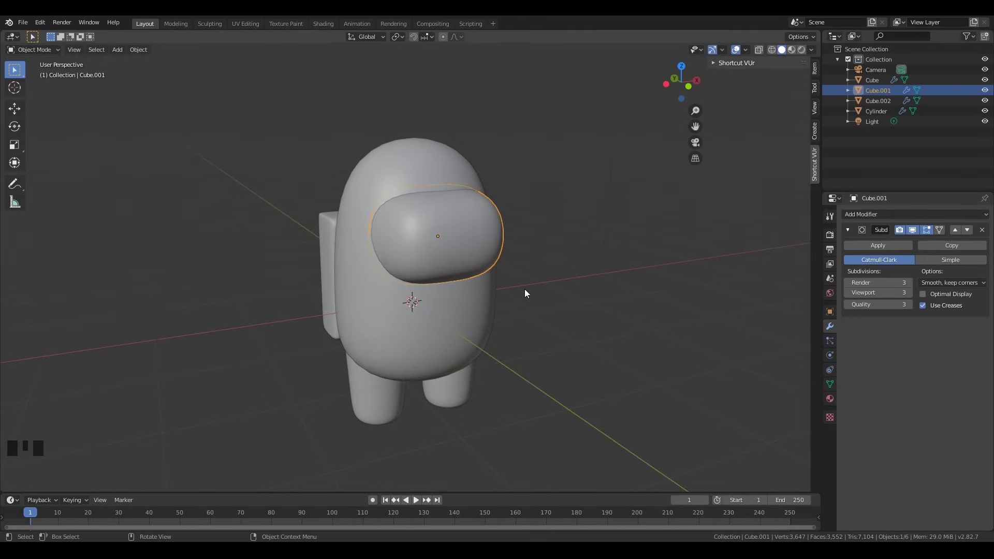
- Orbit the finished crewmate and save it as AmongUs_Character_v1.blend
scroll(down, 3)
scroll(down, 3)
drag(522, 275, 558, 270)
key(ctrl+s)
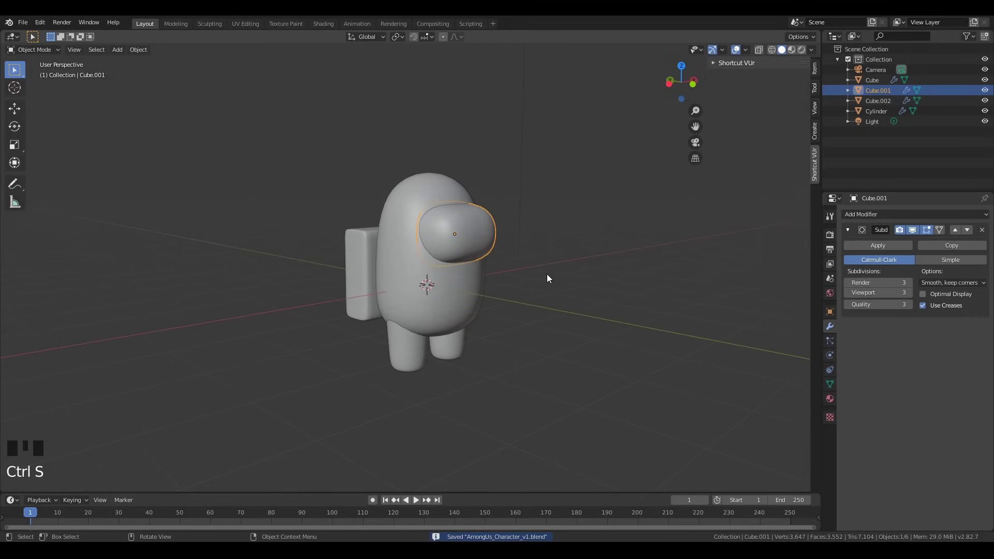
- Orbit and zoom around the extended crewmate scene in the split viewports
scroll(up, 3)
drag(537, 282, 479, 273)
scroll(up, 3)
drag(482, 318, 572, 322)
scroll(down, 3)
drag(546, 259, 593, 286)
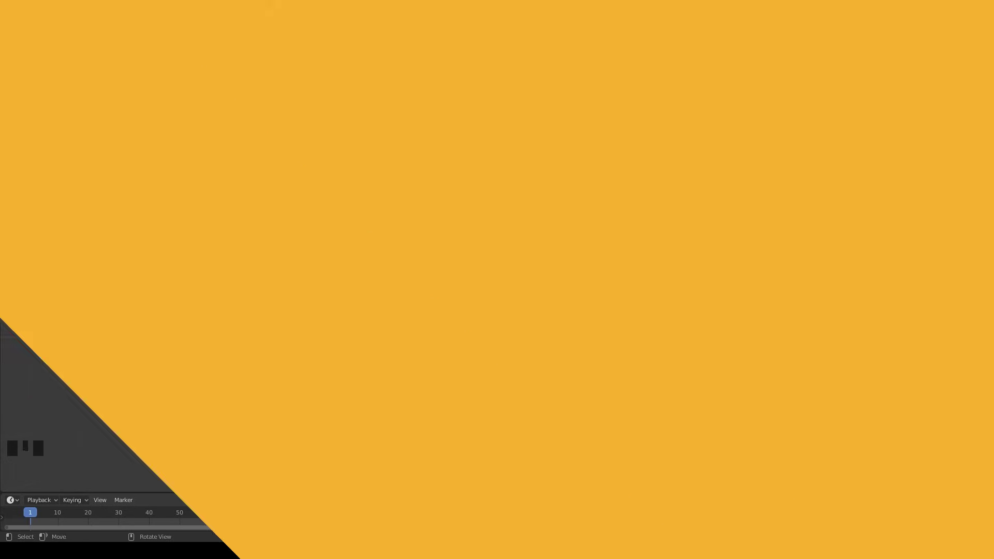
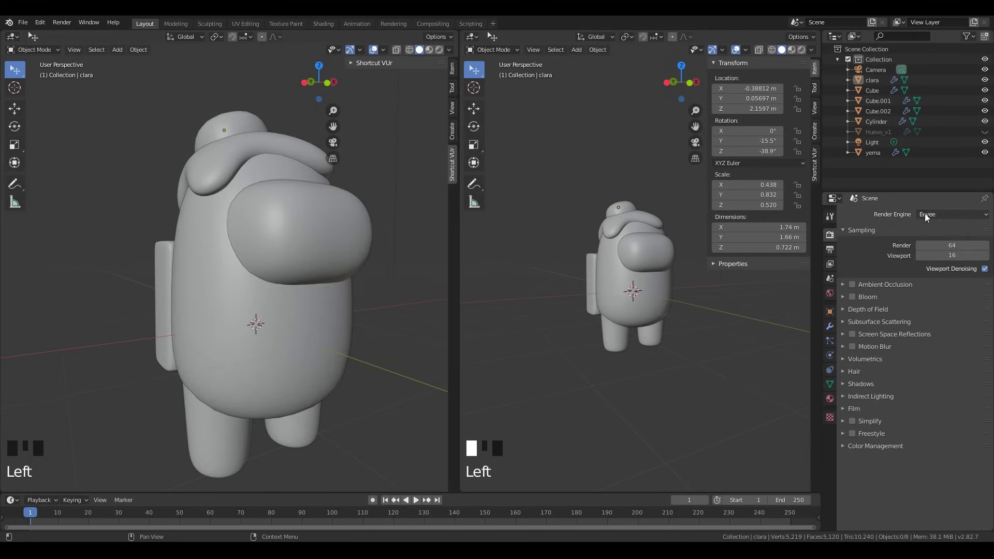
- Select the crewmate's body, show its material settings and enable material preview in the viewport
drag(481, 41, 622, 173)
scroll(down, 3)
drag(573, 178, 311, 302)
scroll(down, 3)
click(311, 302)
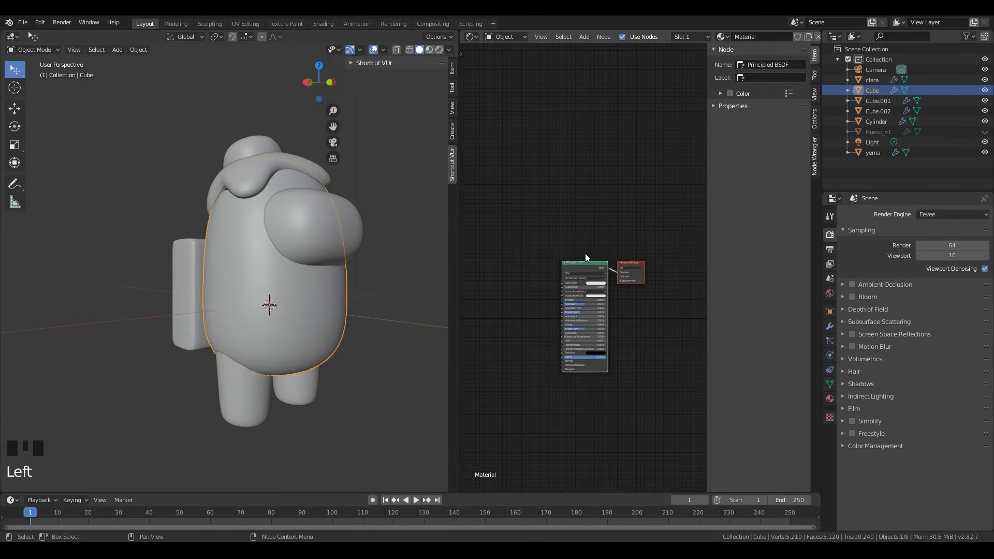
scroll(up, 3)
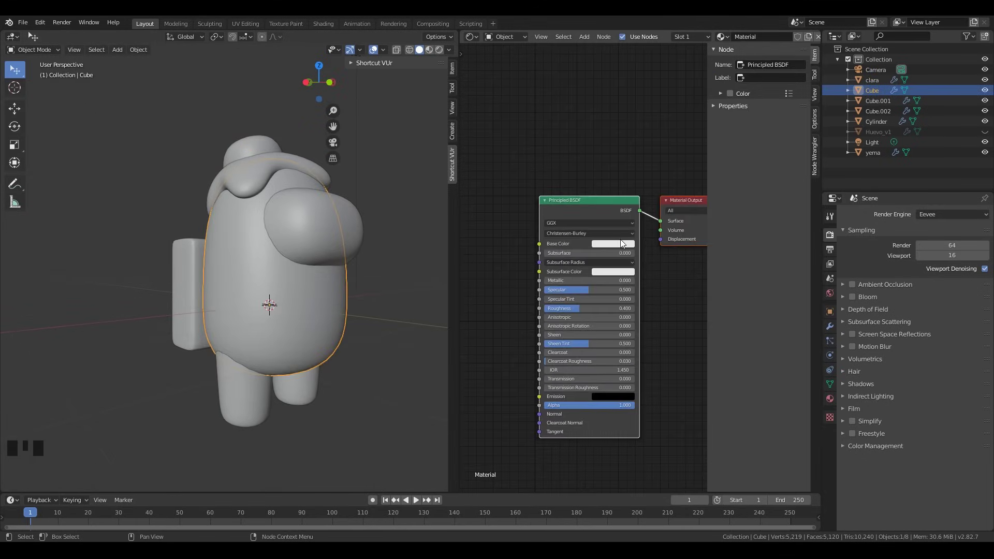
click(622, 245)
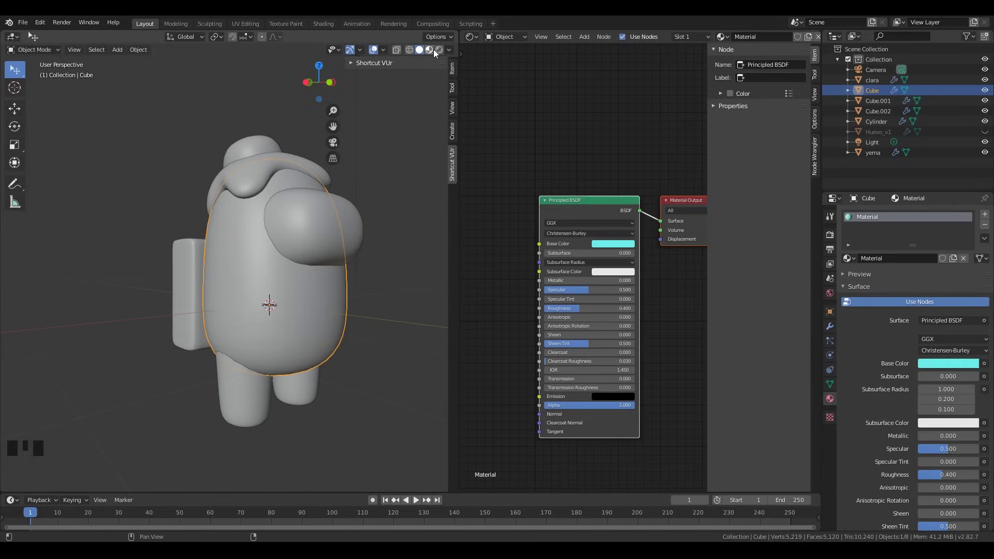
click(432, 52)
- Give the body a red Base Color on its 'cuerpo' Principled BSDF material
scroll(down, 3)
click(319, 122)
key(Delete)
scroll(up, 3)
middle_click(357, 204)
click(634, 122)
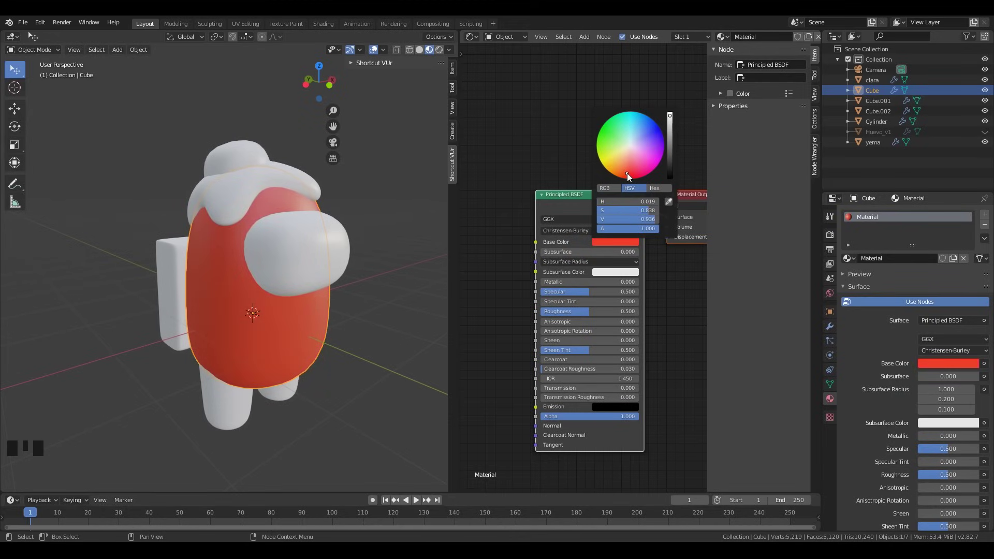
scroll(down, 3)
drag(373, 260, 364, 244)
scroll(up, 3)
middle_click(367, 246)
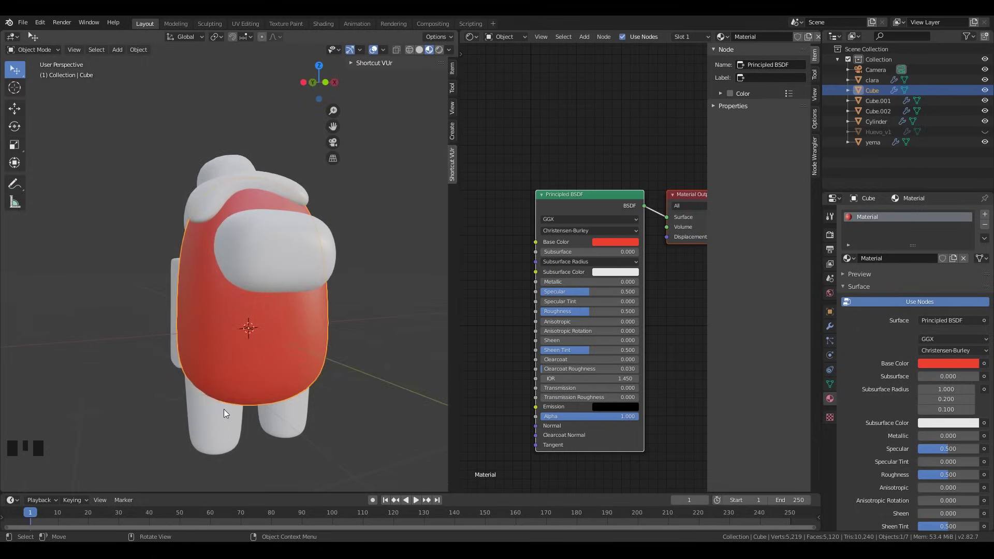
- Assign the same red material to the crewmate's legs
click(217, 420)
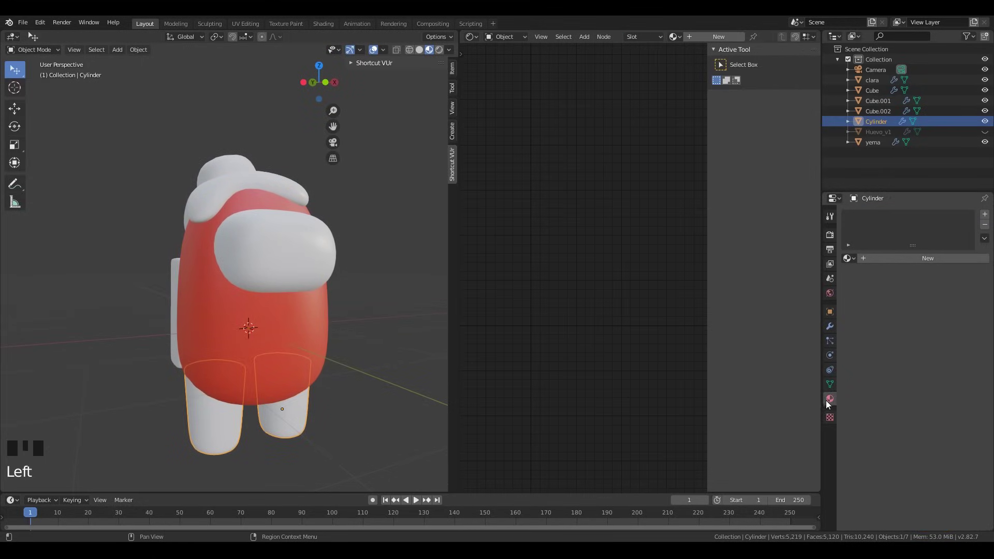
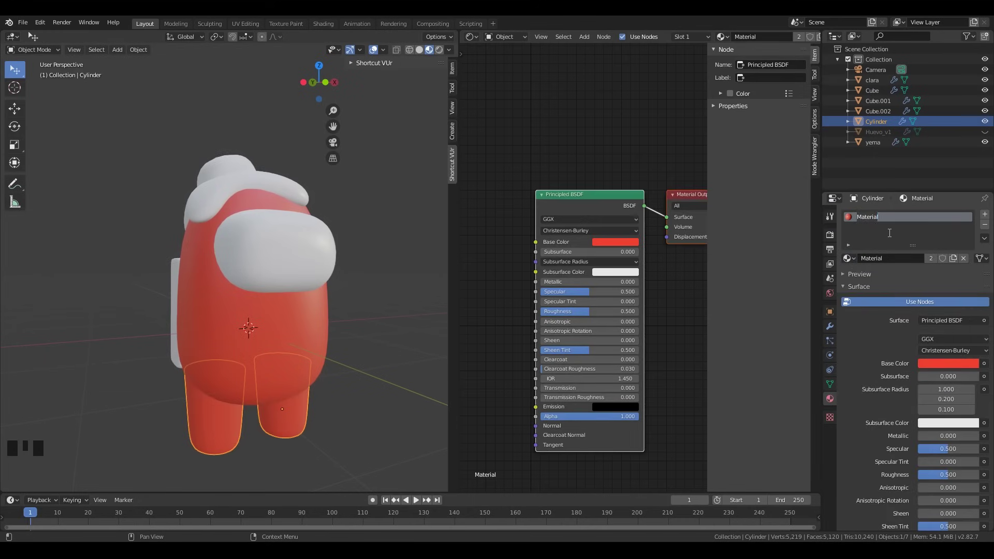
middle_click(237, 289)
click(199, 283)
- Make the visor light-blue with Metallic 1, and give the small head shape an orange colour
click(852, 259)
scroll(up, 3)
click(334, 260)
drag(401, 323, 319, 242)
click(319, 241)
click(892, 257)
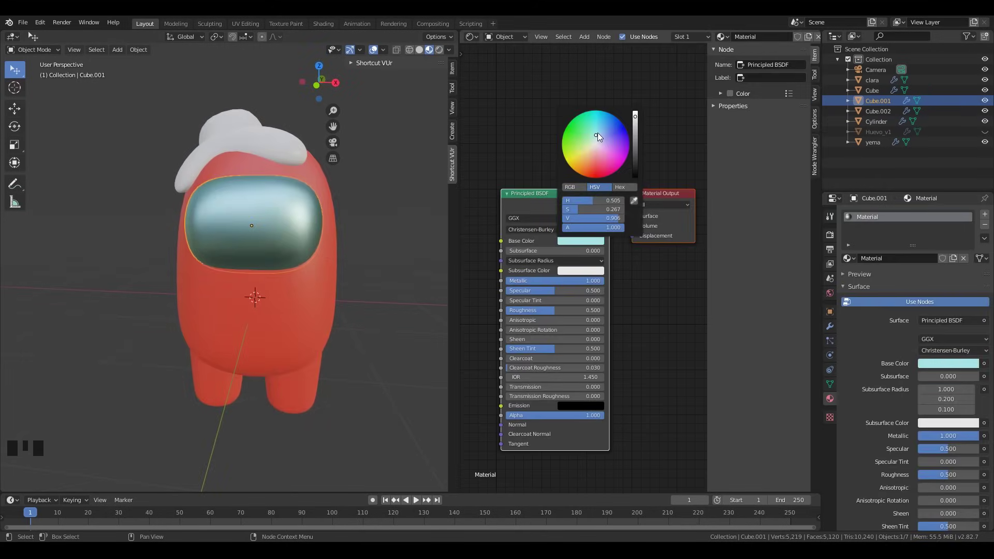